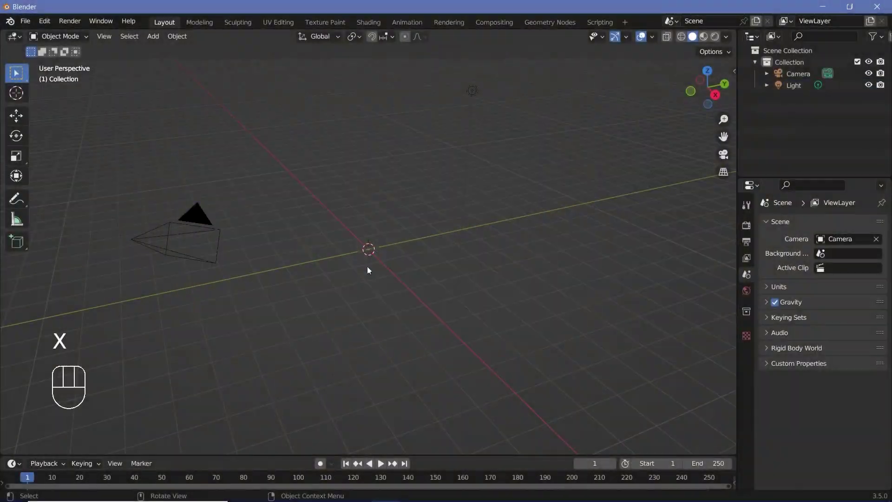
# Add a circle mesh scaled to 5, then extrude and scale its edge inward into a flat ring
pyautogui.press('shift+a')
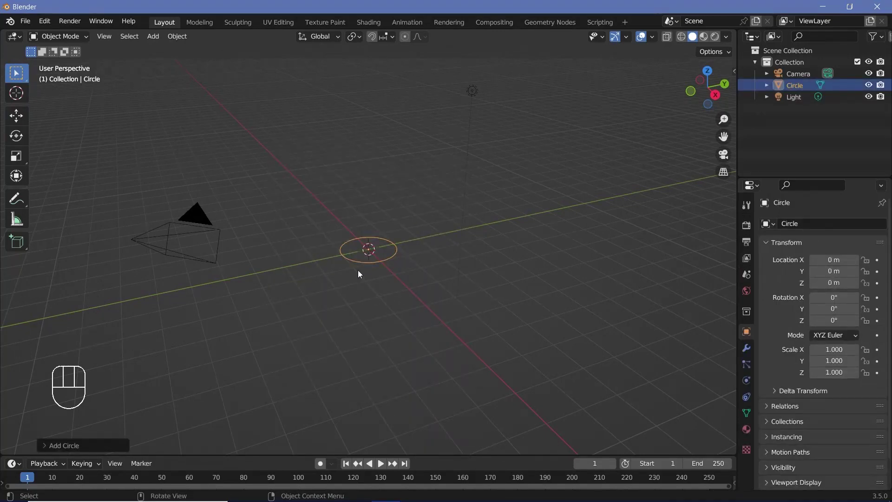
pyautogui.press('s')
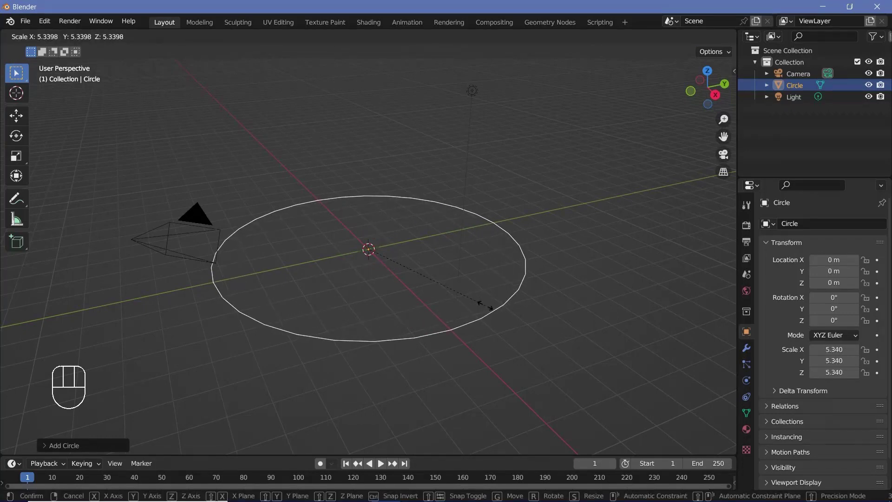
pyautogui.press('Tab')
pyautogui.press('e')
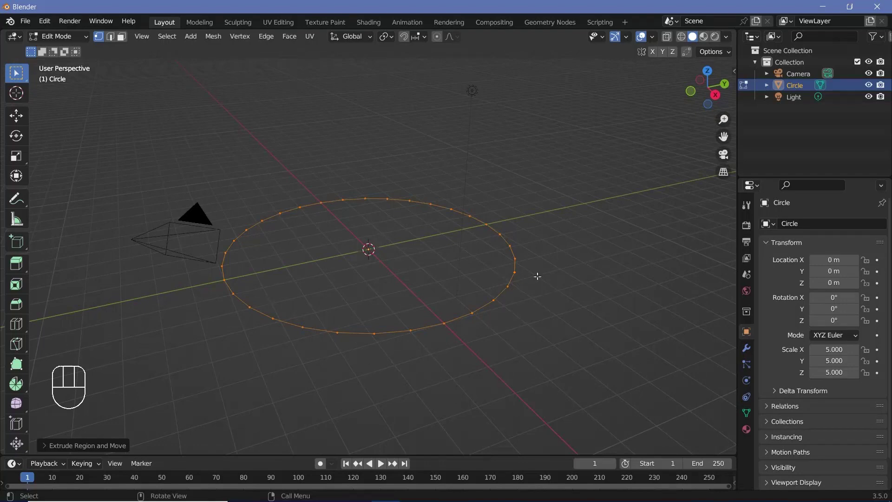
pyautogui.press('s')
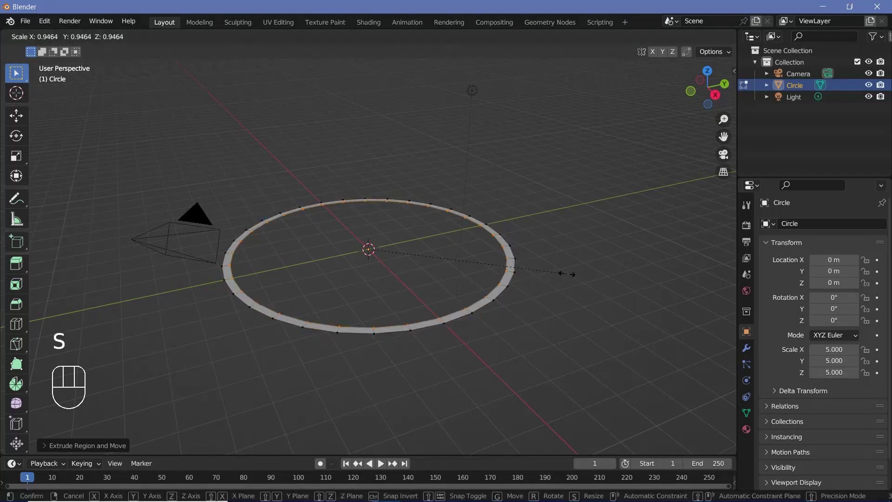
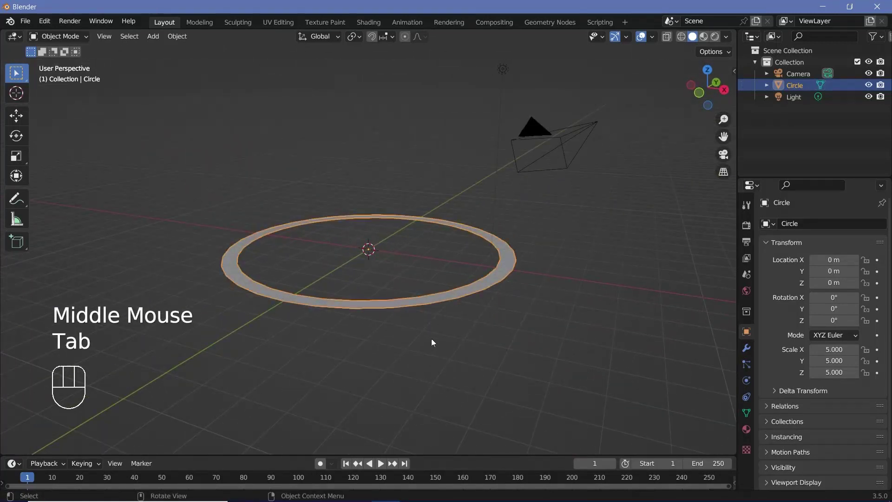
# Add a new particle system to the ring from the Particles properties
pyautogui.moveTo(374, 339); pyautogui.dragTo(581, 412)
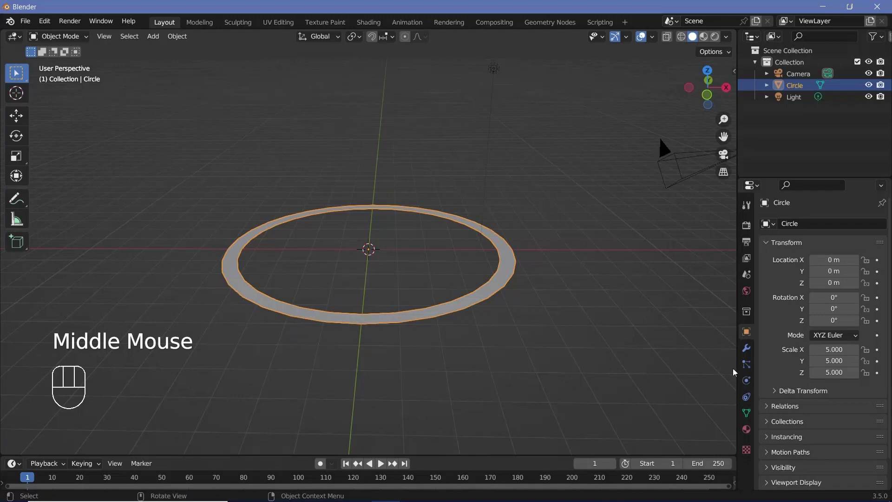
pyautogui.click(752, 365)
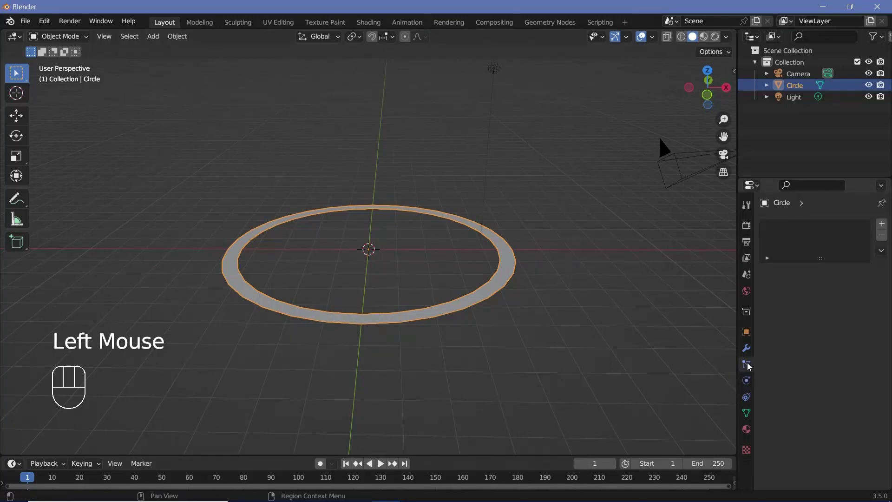
pyautogui.click(889, 222)
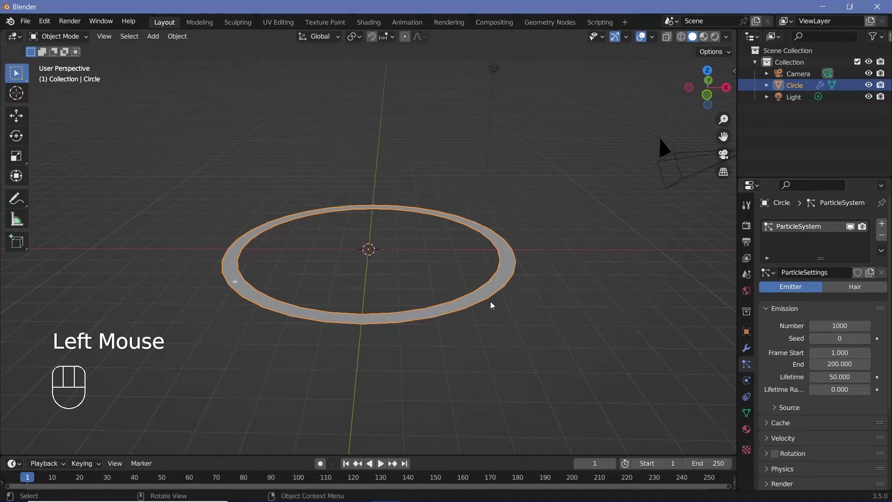
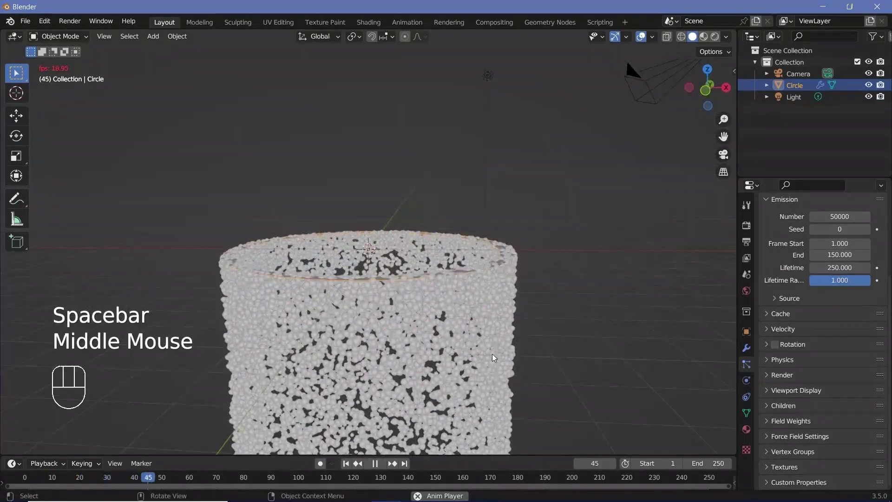
# Set the particle gravity field weight to 0 and preview the playback
pyautogui.press('space')
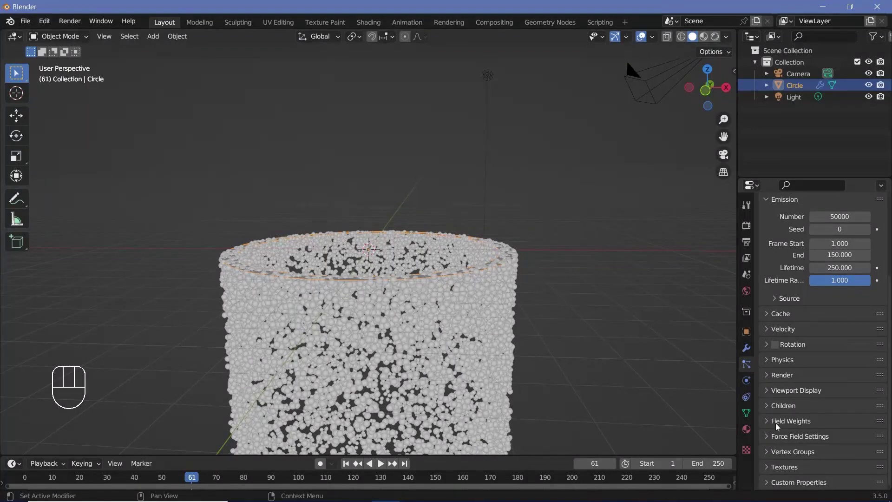
pyautogui.click(771, 425)
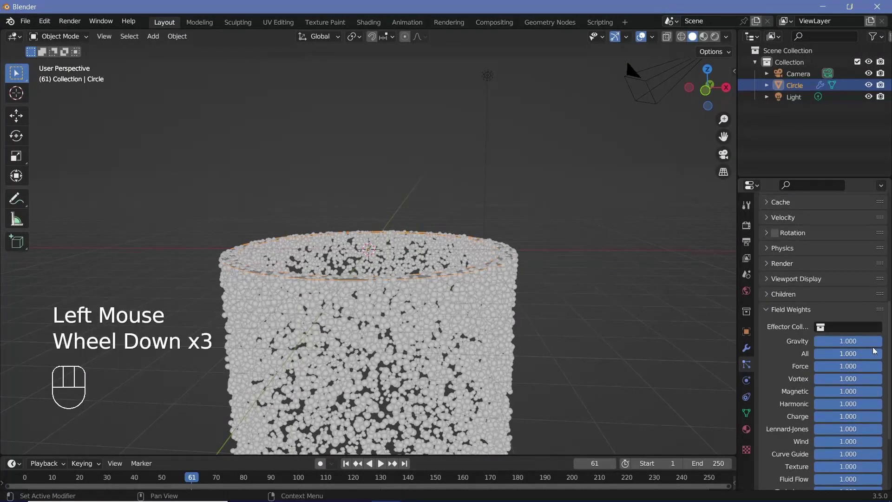
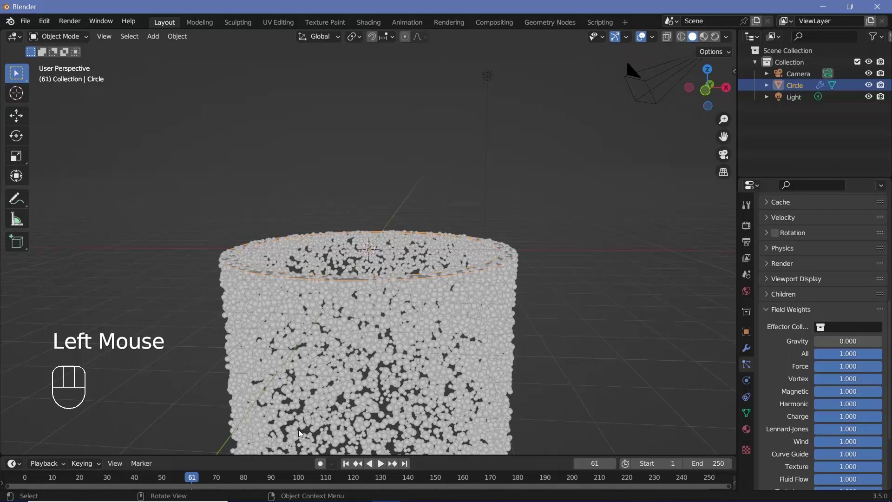
pyautogui.click(28, 475)
pyautogui.press('space')
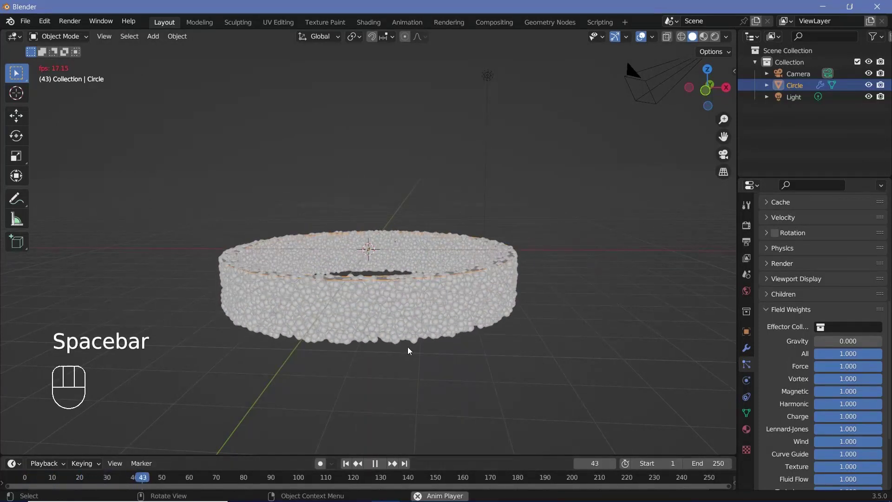
pyautogui.press('space')
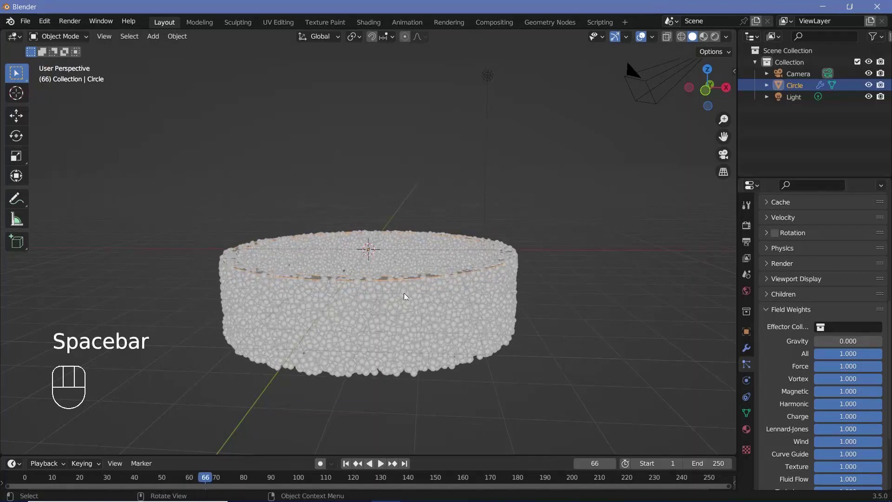
# Set the particles' normal velocity to -1 m/s and replay from the start
pyautogui.scroll(3)
pyautogui.click(773, 241)
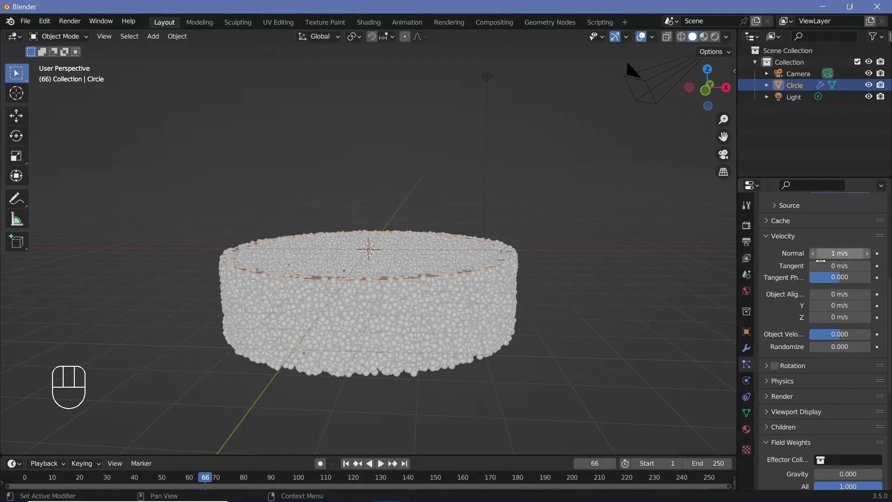
pyautogui.press('r')
pyautogui.press('space')
pyautogui.press('space')
pyautogui.press('ctrl+z')
pyautogui.press('space')
pyautogui.press('space')
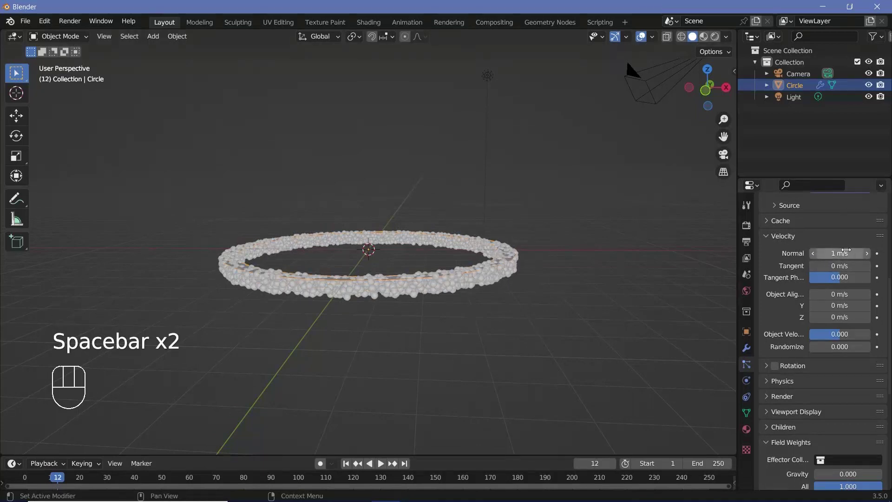
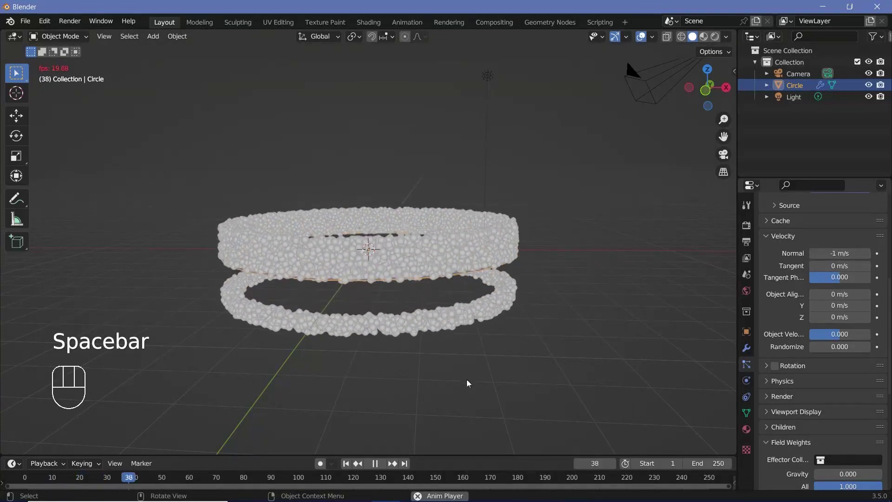
# Play the animation and orbit to inspect the growing cylindrical particle wall
pyautogui.press('space')
pyautogui.click(110, 480)
pyautogui.press('space')
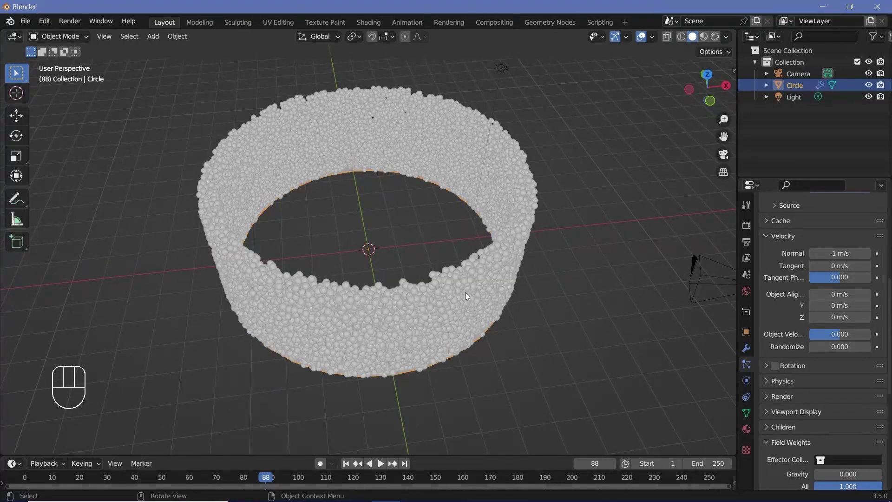
pyautogui.moveTo(459, 286); pyautogui.dragTo(452, 312)
pyautogui.middleClick(480, 231)
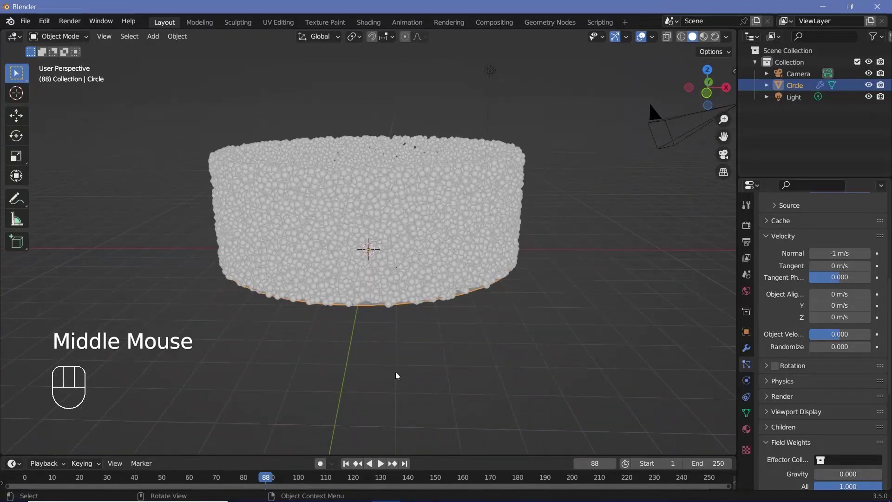
pyautogui.press('space')
pyautogui.press('space')
pyautogui.middleClick(426, 244)
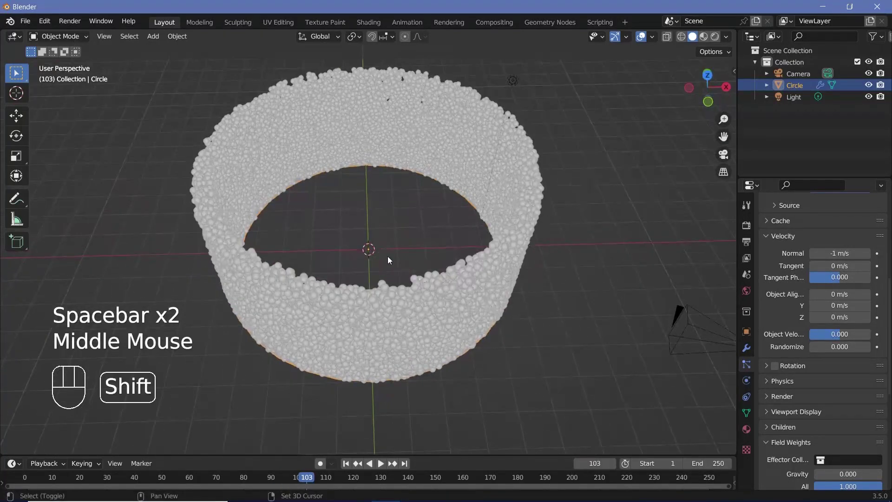
# Add a Turbulence force field with strength 10 and flow 3
pyautogui.press('shift+a')
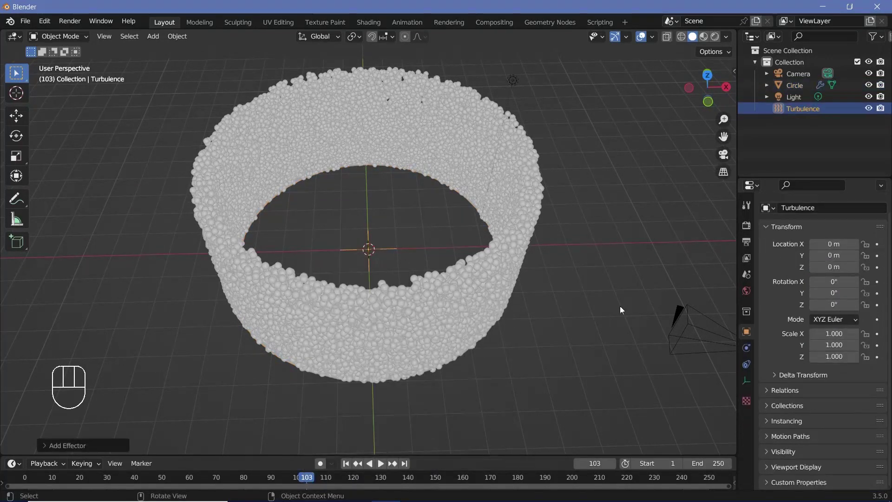
pyautogui.click(749, 348)
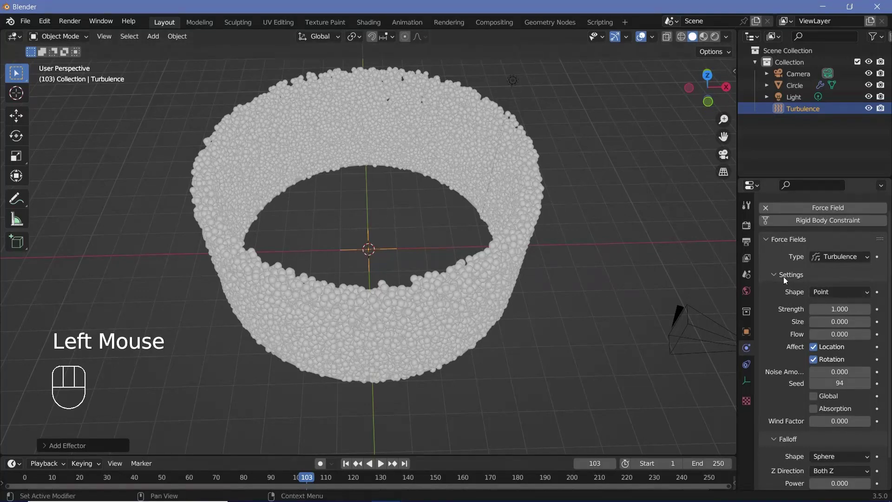
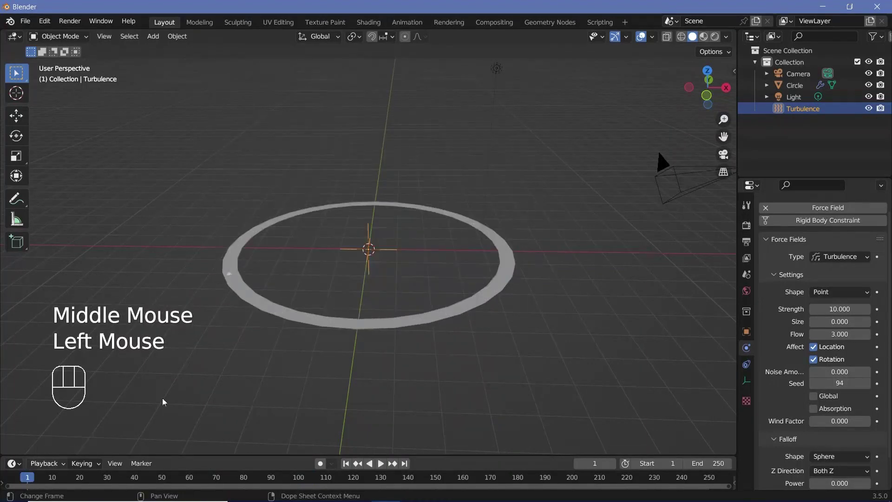
pyautogui.press('space')
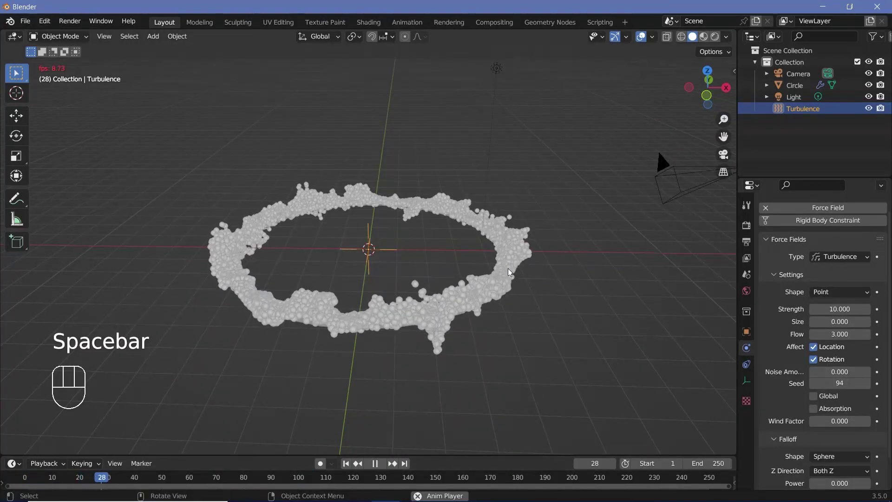
# Play back and orbit around the swirling particle streams
pyautogui.moveTo(502, 268); pyautogui.dragTo(326, 285)
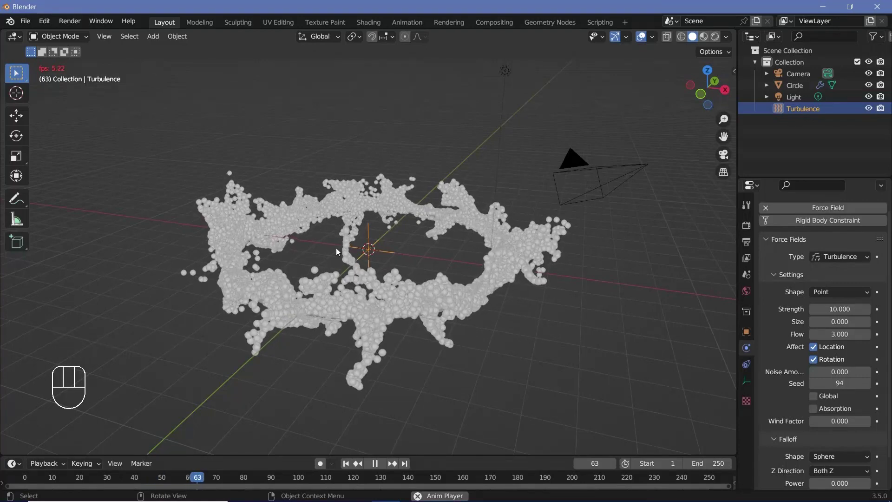
pyautogui.press('space')
pyautogui.moveTo(406, 295); pyautogui.dragTo(374, 124)
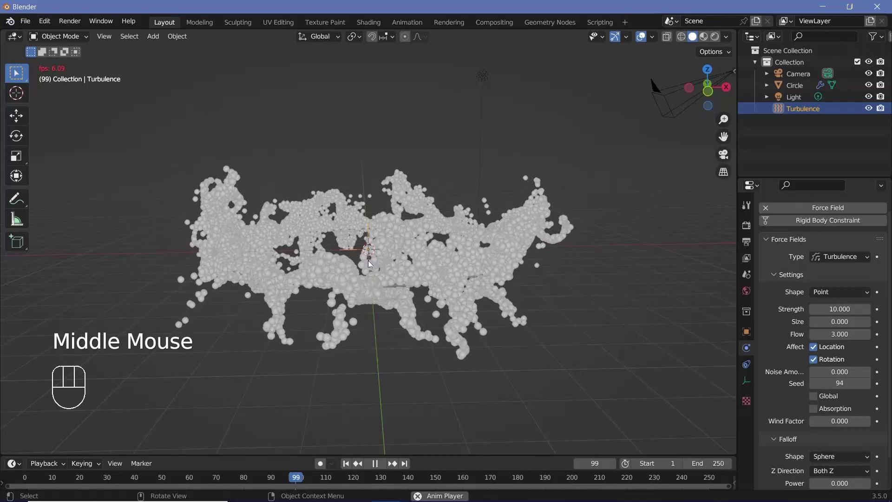
pyautogui.press('space')
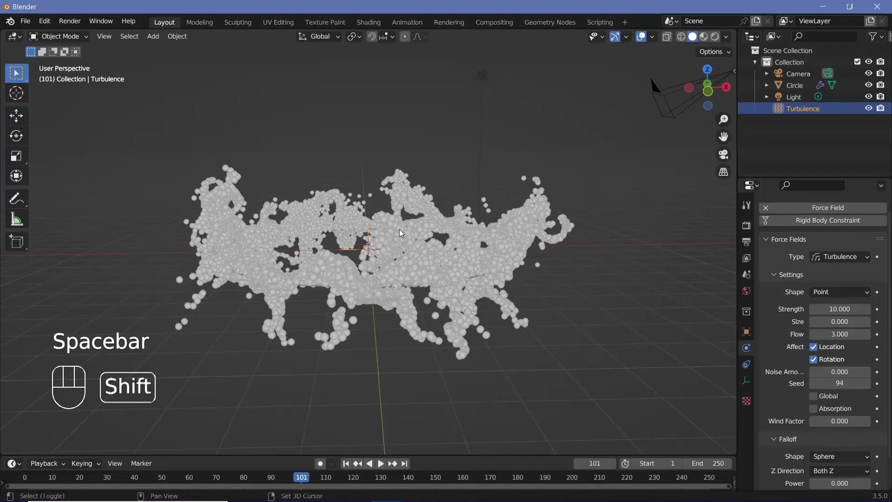
# Add a Text object and set it centered and middle-aligned in its data settings
pyautogui.press('shift+a')
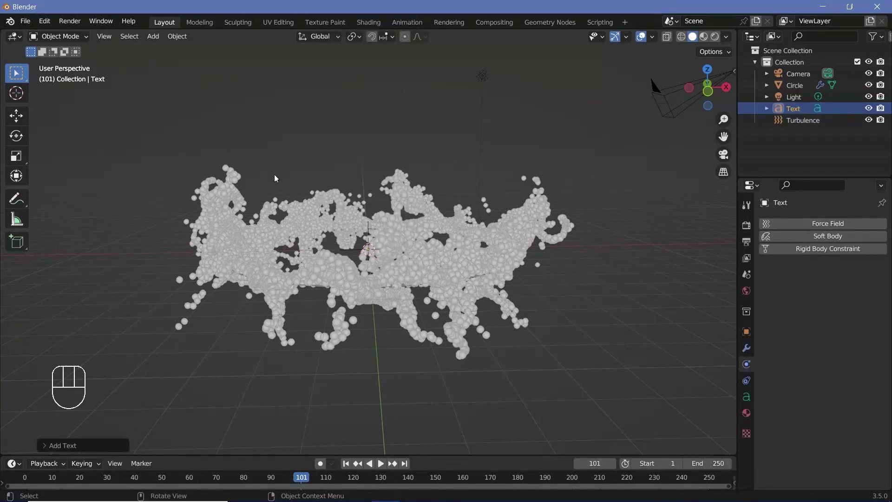
pyautogui.moveTo(27, 23); pyautogui.dragTo(685, 167)
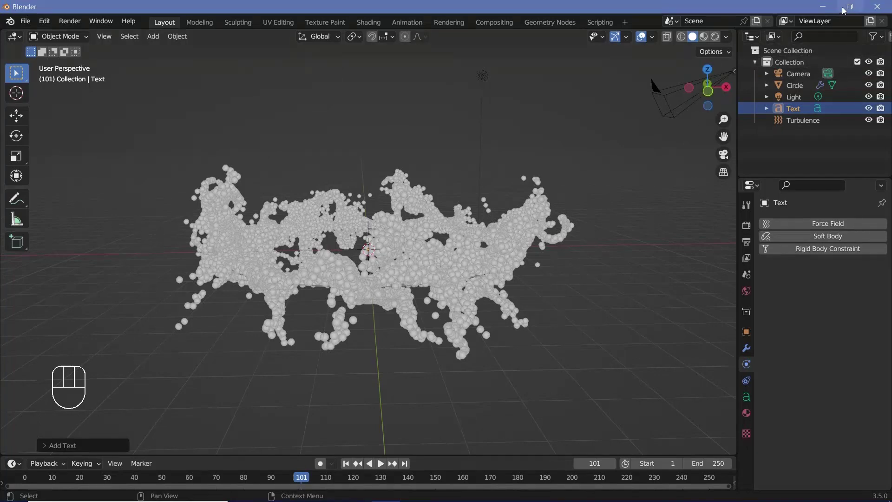
pyautogui.moveTo(421, 237); pyautogui.dragTo(413, 280)
pyautogui.click(745, 399)
pyautogui.moveTo(772, 375); pyautogui.dragTo(765, 403)
pyautogui.moveTo(773, 374); pyautogui.dragTo(799, 428)
pyautogui.moveTo(829, 409); pyautogui.dragTo(783, 422)
pyautogui.moveTo(846, 420); pyautogui.dragTo(827, 436)
pyautogui.moveTo(827, 416); pyautogui.dragTo(425, 251)
# Rotate the text upright and move it up along Z above the particle swarm
pyautogui.press('r')
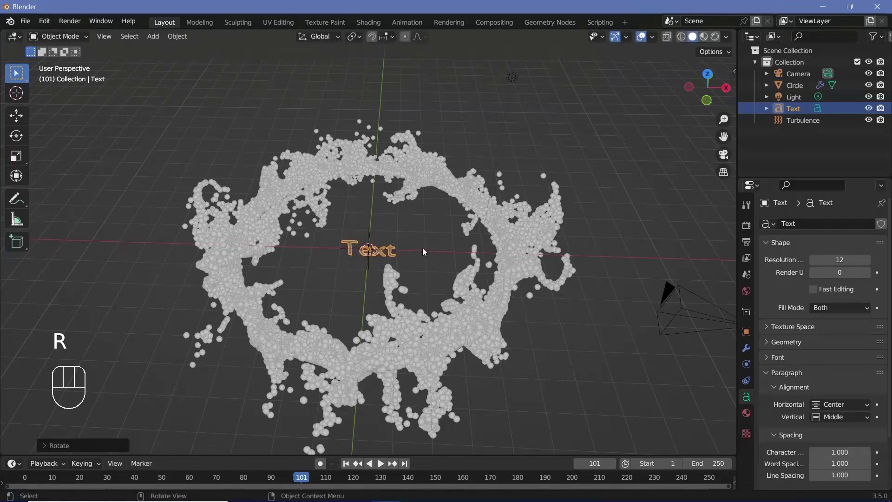
pyautogui.middleClick(370, 285)
pyautogui.press('g')
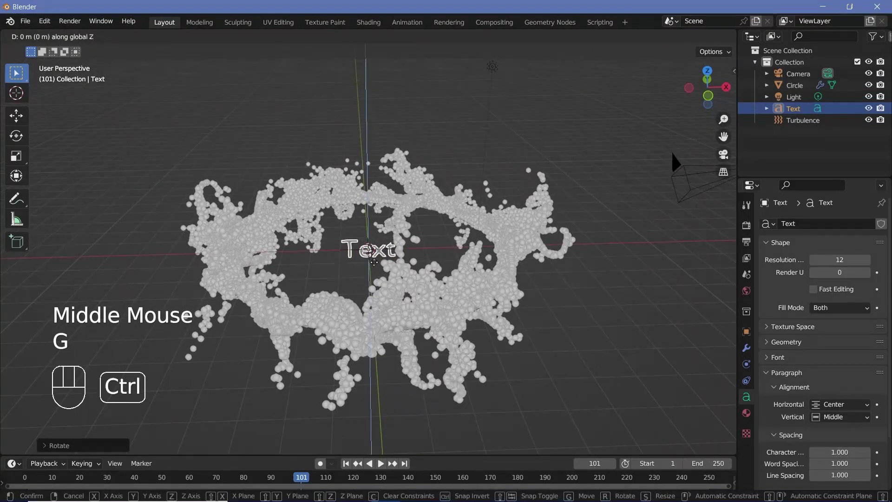
pyautogui.middleClick(394, 165)
pyautogui.scroll(-3)
# Replace the placeholder word with '2024' in text edit mode and finish editing
pyautogui.press('Tab')
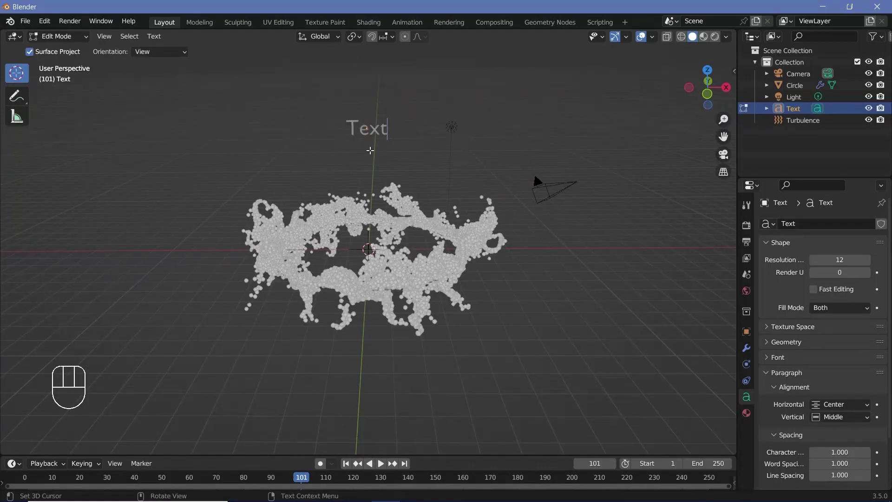
pyautogui.moveTo(68, 40); pyautogui.dragTo(73, 37)
pyautogui.press('BackSpace')
pyautogui.press('BackSpace')
pyautogui.press('BackSpace')
pyautogui.press('BackSpace')
pyautogui.press('2')
pyautogui.press('0')
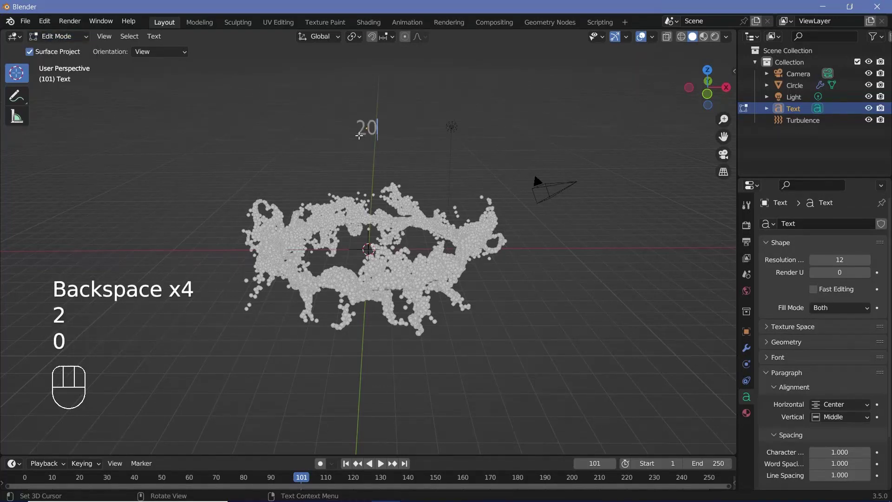
pyautogui.press('2')
pyautogui.press('4')
pyautogui.press('Return')
pyautogui.press('BackSpace')
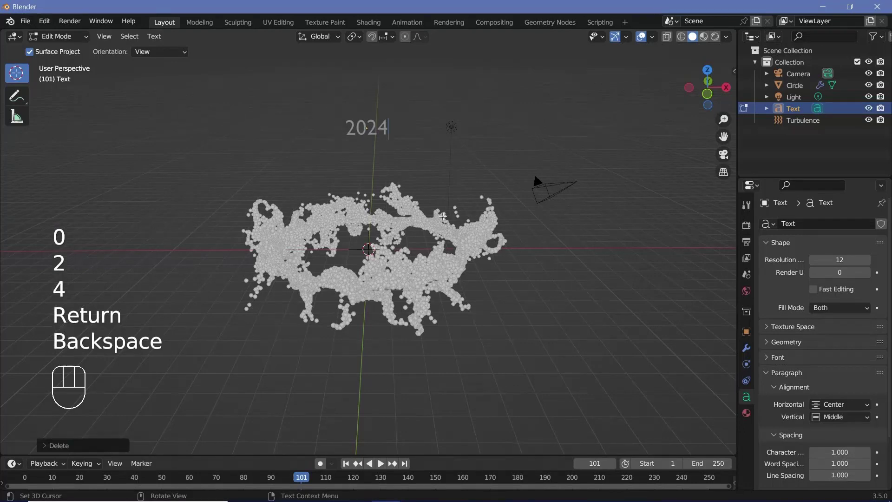
pyautogui.press('Tab')
# Orbit and zoom the view onto the floating 2024 text
pyautogui.scroll(3)
pyautogui.moveTo(431, 115); pyautogui.dragTo(443, 212)
pyautogui.middleClick(438, 209)
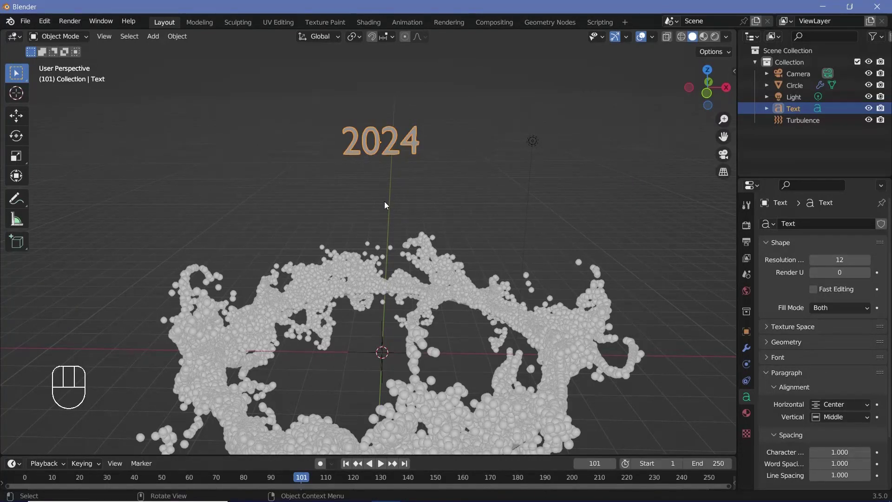
pyautogui.moveTo(399, 198); pyautogui.dragTo(403, 216)
pyautogui.moveTo(399, 186); pyautogui.dragTo(404, 191)
pyautogui.scroll(-3)
pyautogui.middleClick(407, 283)
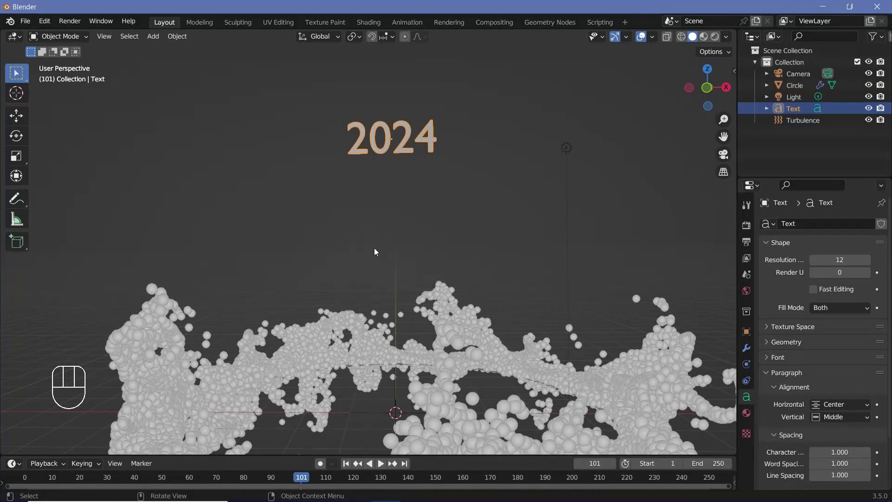
# Load the Answer Regular font file for the 2024 text
pyautogui.scroll(3)
pyautogui.scroll(-3)
pyautogui.moveTo(431, 150); pyautogui.dragTo(417, 175)
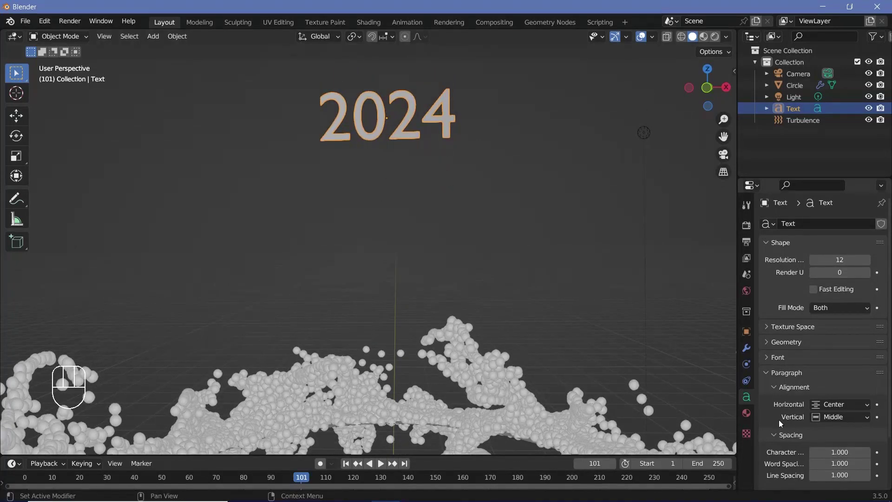
pyautogui.click(772, 358)
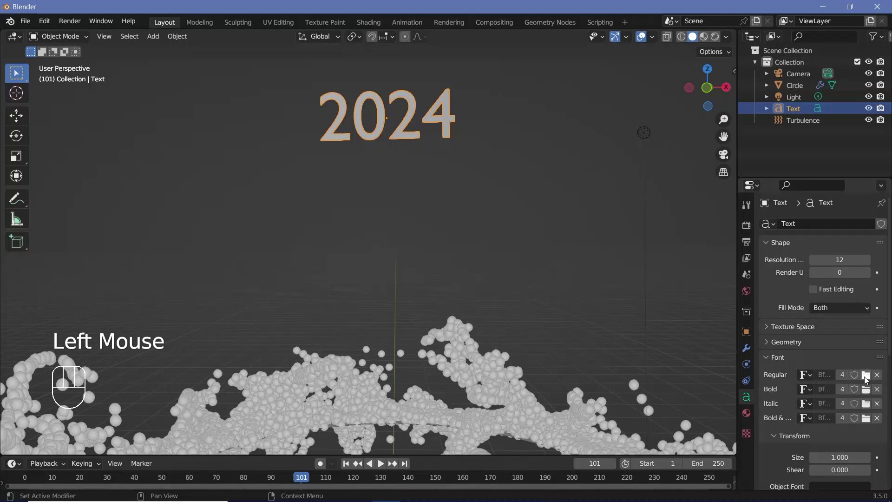
pyautogui.click(868, 380)
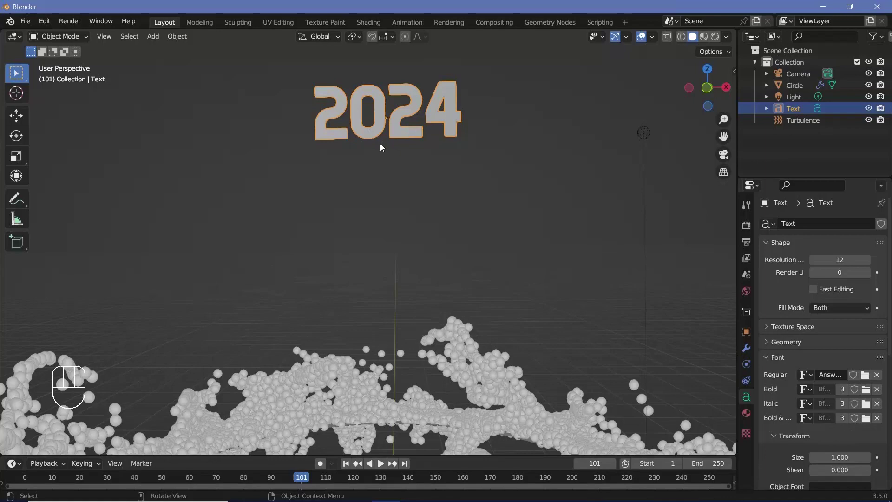
# Orbit the view to inspect the new lettering
pyautogui.moveTo(420, 161); pyautogui.dragTo(357, 200)
pyautogui.scroll(3)
pyautogui.scroll(-3)
pyautogui.moveTo(350, 235); pyautogui.dragTo(378, 192)
pyautogui.scroll(3)
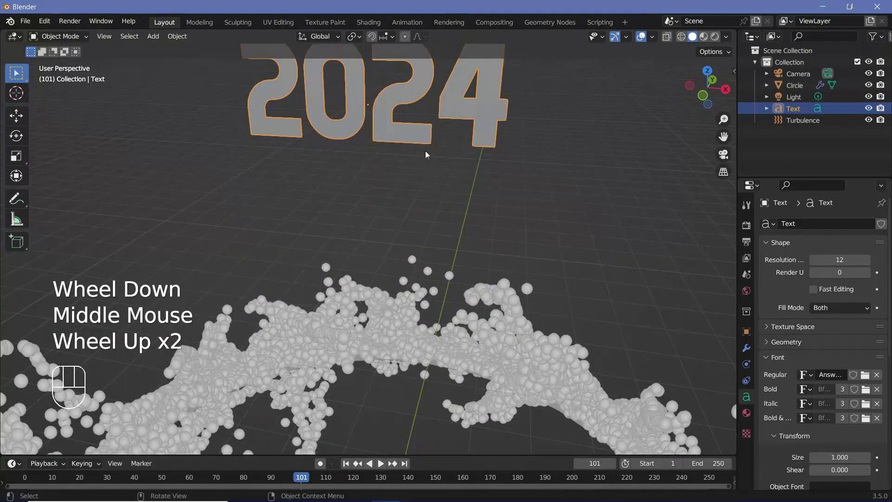
pyautogui.moveTo(408, 152); pyautogui.dragTo(397, 153)
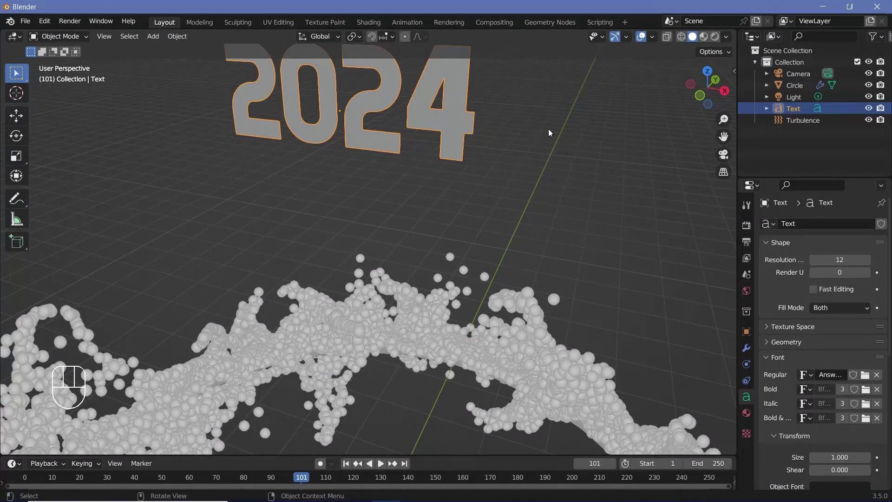
# Duplicate the 2024 text in place and hide the copy Text.001
pyautogui.press('shift+d')
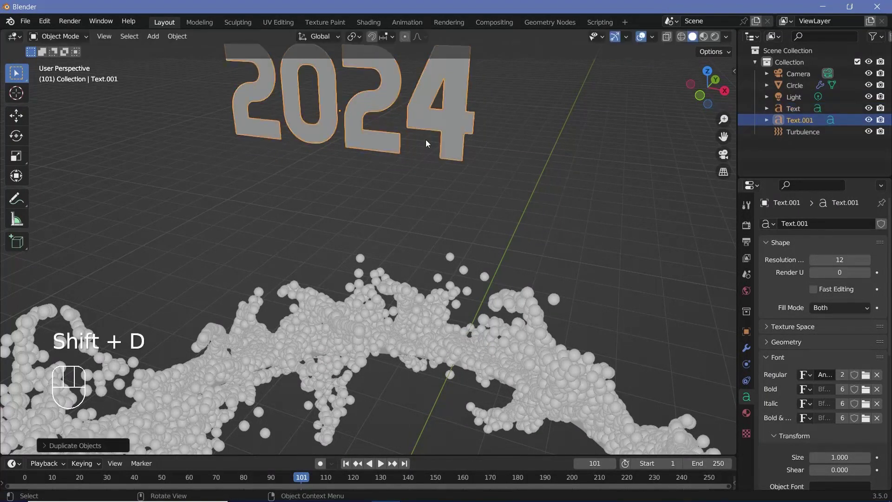
pyautogui.click(868, 121)
pyautogui.click(883, 122)
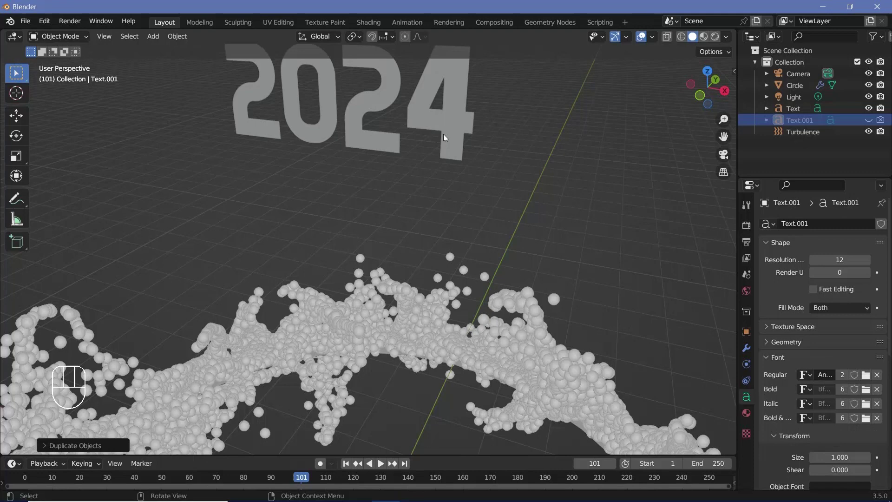
# Convert the original text to a curve and set its Fill Mode to None
pyautogui.moveTo(438, 127); pyautogui.dragTo(366, 119)
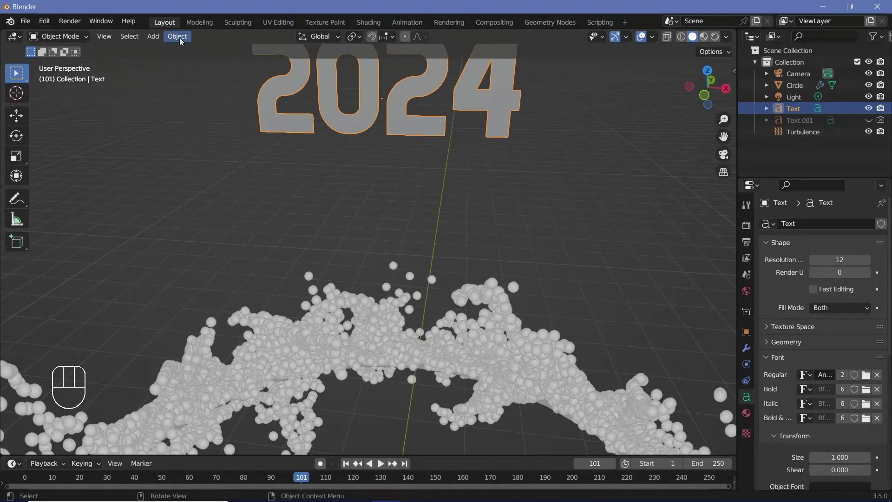
pyautogui.moveTo(183, 41); pyautogui.dragTo(576, 187)
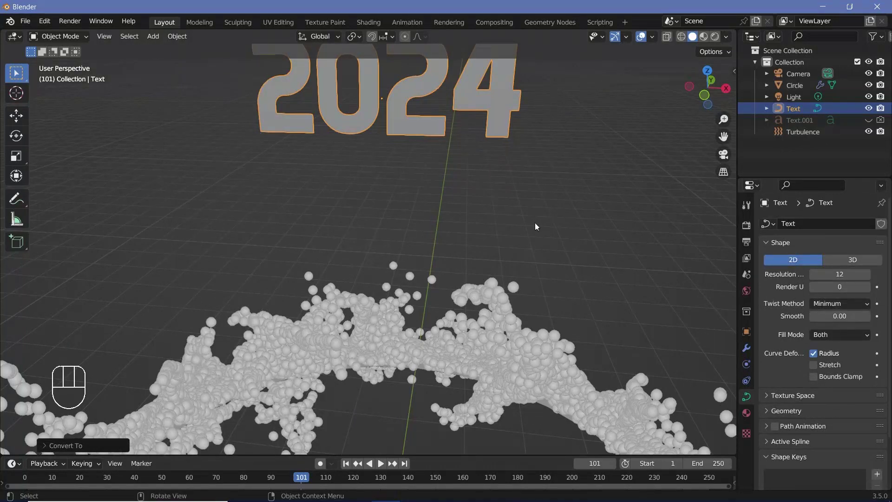
pyautogui.moveTo(822, 340); pyautogui.dragTo(827, 348)
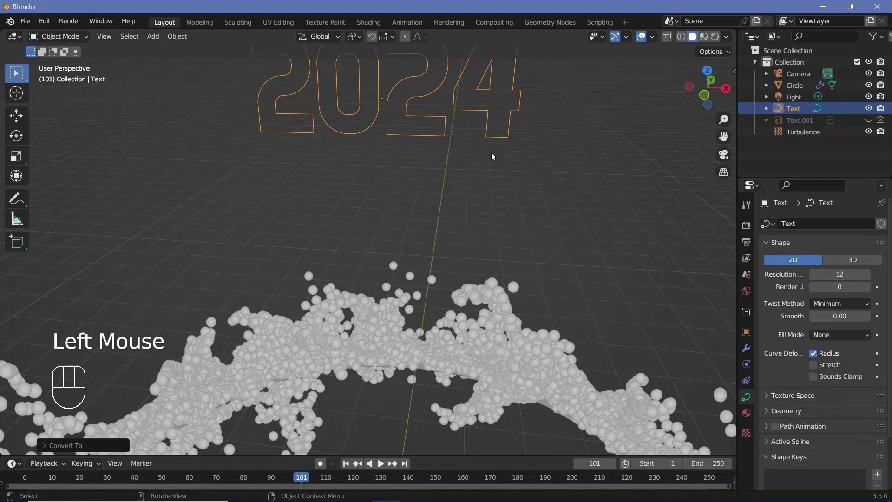
pyautogui.scroll(-3)
pyautogui.moveTo(475, 157); pyautogui.dragTo(507, 190)
# Add a Force Field to the 2024 outline and set its shape to Curve
pyautogui.moveTo(455, 175); pyautogui.dragTo(458, 160)
pyautogui.scroll(-3)
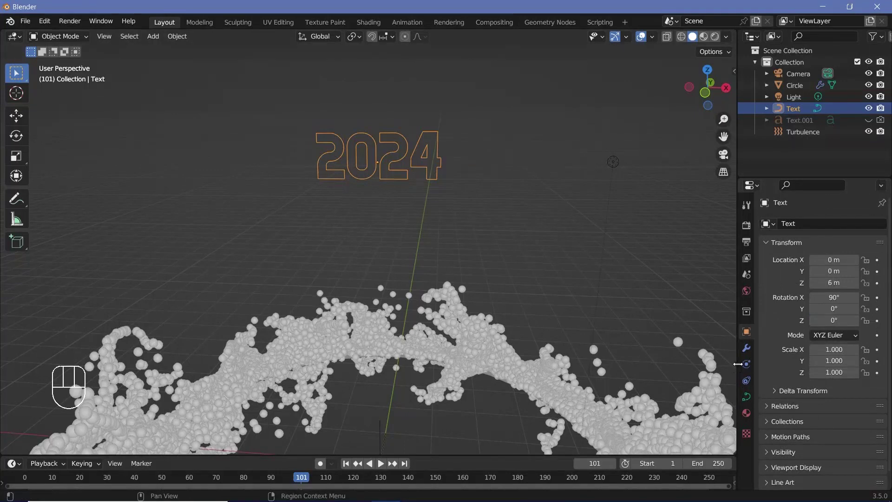
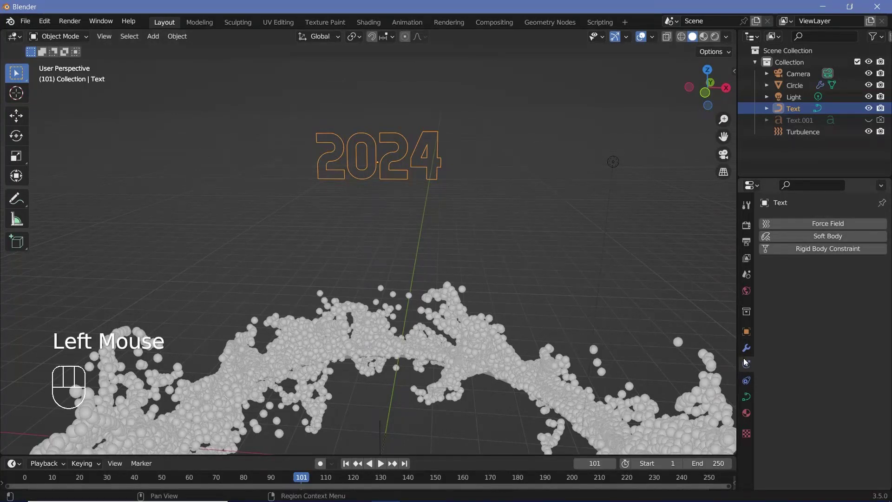
pyautogui.click(816, 226)
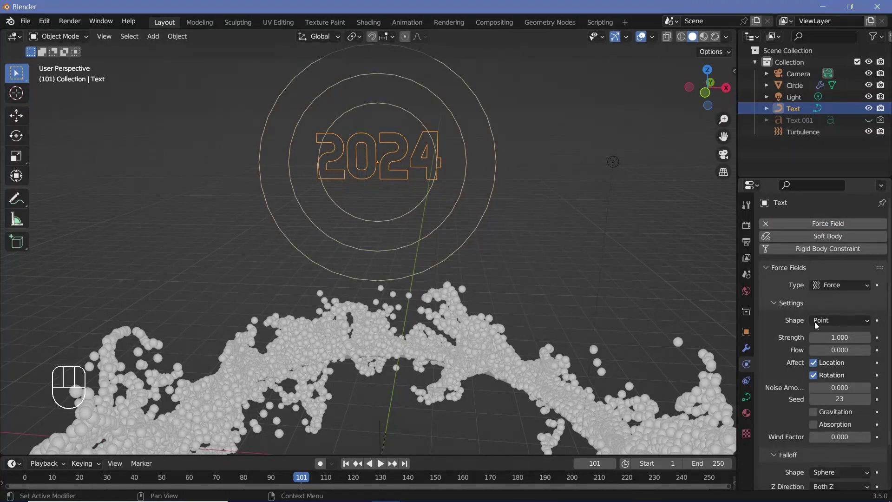
pyautogui.moveTo(821, 325); pyautogui.dragTo(528, 283)
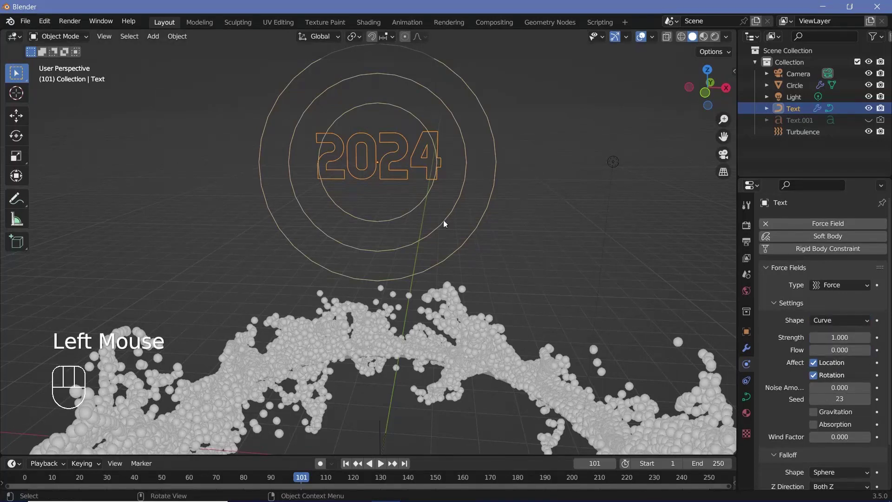
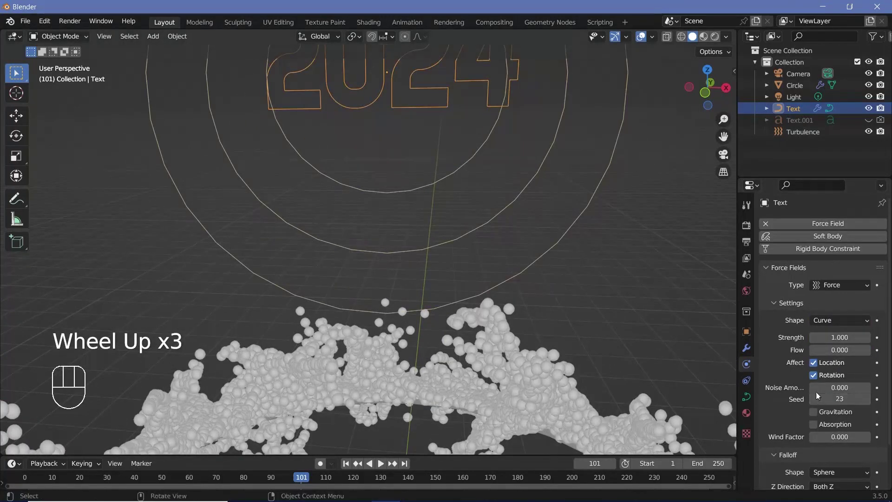
pyautogui.scroll(-3)
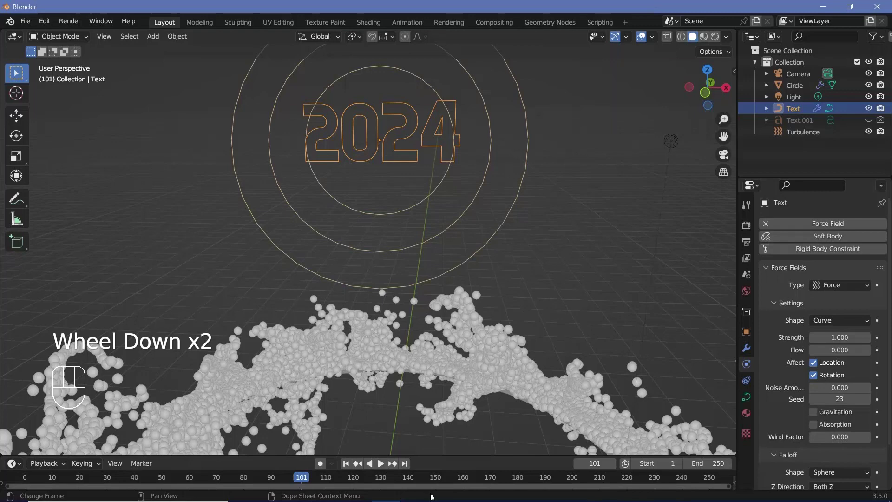
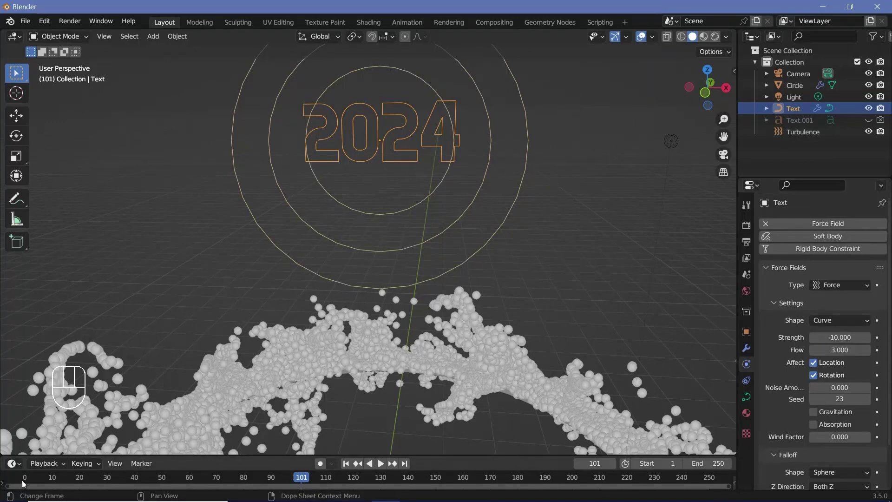
pyautogui.click(28, 482)
pyautogui.press('space')
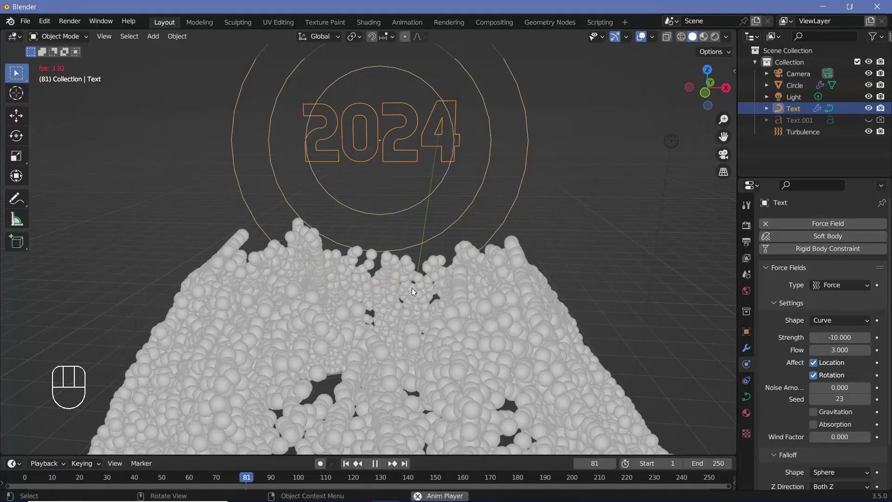
pyautogui.moveTo(411, 274); pyautogui.dragTo(417, 192)
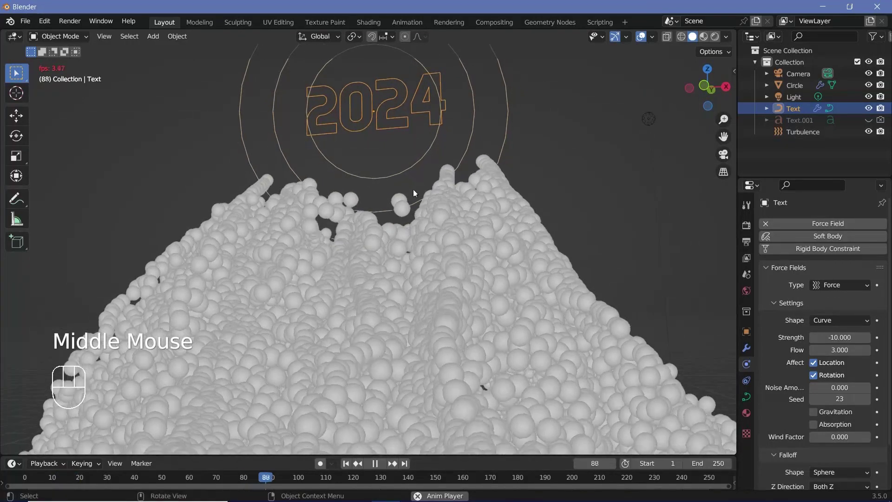
pyautogui.middleClick(405, 180)
pyautogui.scroll(3)
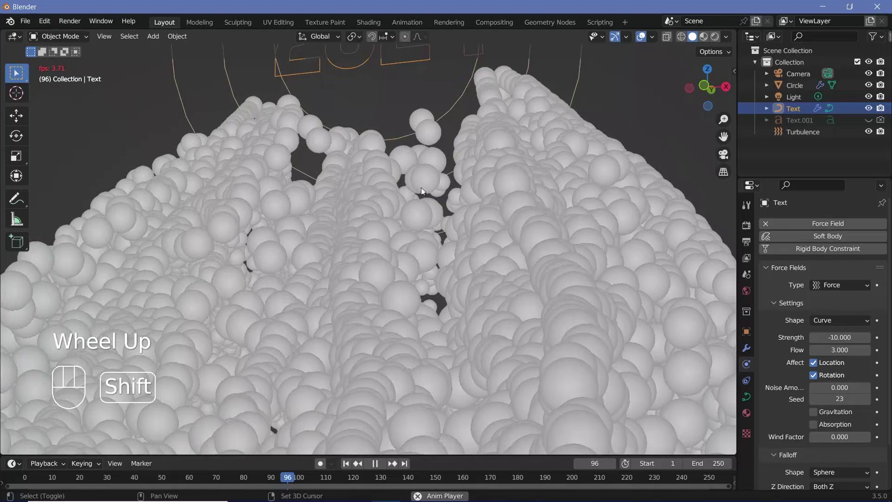
pyautogui.middleClick(425, 209)
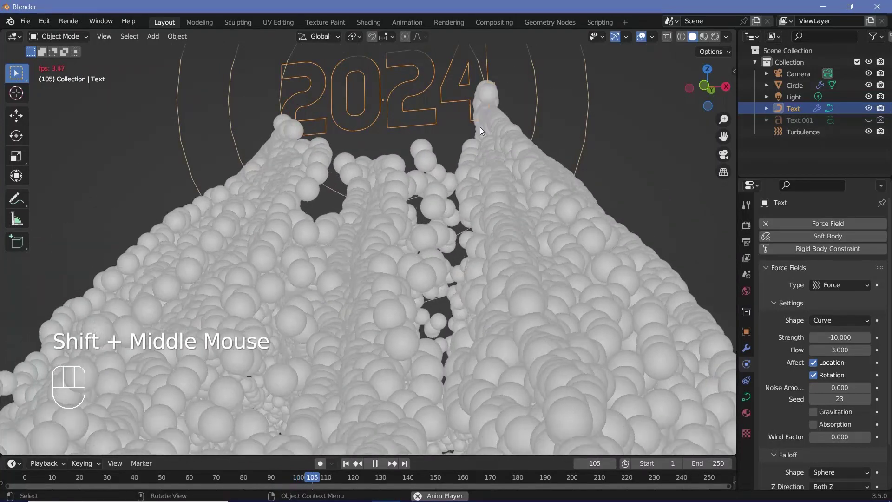
pyautogui.moveTo(431, 85); pyautogui.dragTo(388, 121)
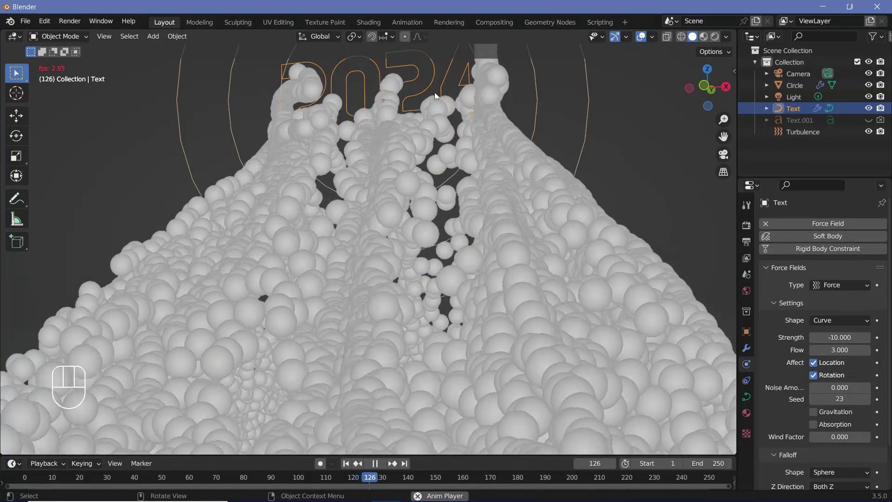
pyautogui.scroll(-3)
pyautogui.moveTo(369, 252); pyautogui.dragTo(439, 260)
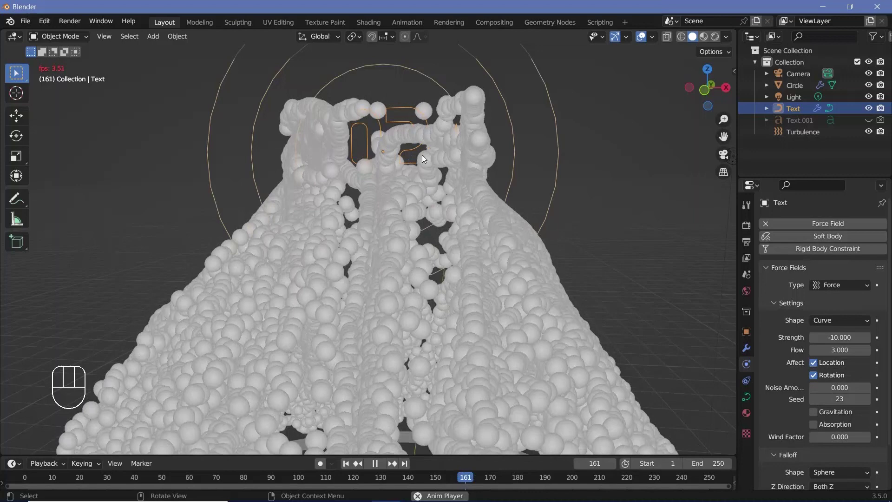
pyautogui.press('space')
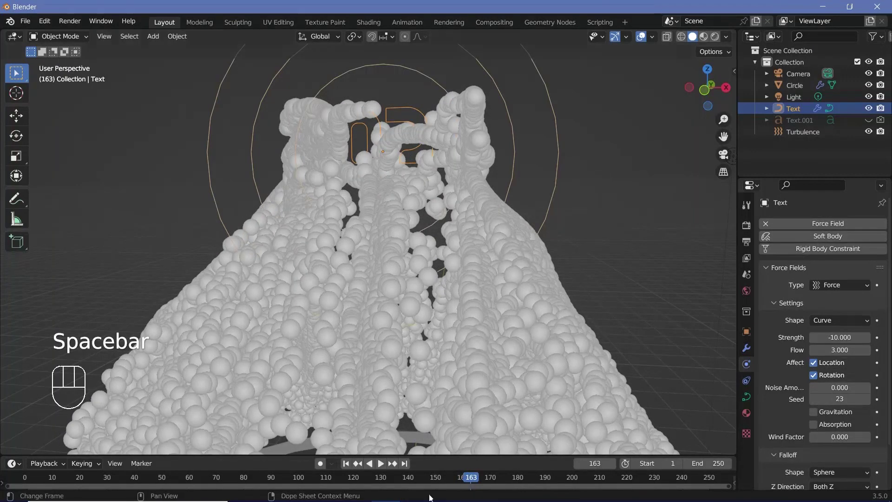
# Add an icosphere and move it aside along the X axis
pyautogui.moveTo(35, 480); pyautogui.dragTo(509, 275)
pyautogui.scroll(-3)
pyautogui.middleClick(366, 405)
pyautogui.press('shift+a')
pyautogui.press('shift+a')
pyautogui.press('g')
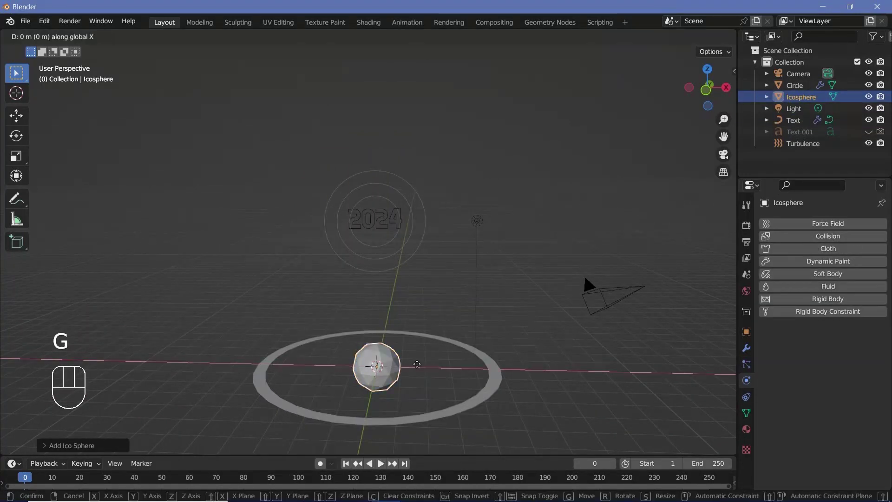
pyautogui.scroll(-3)
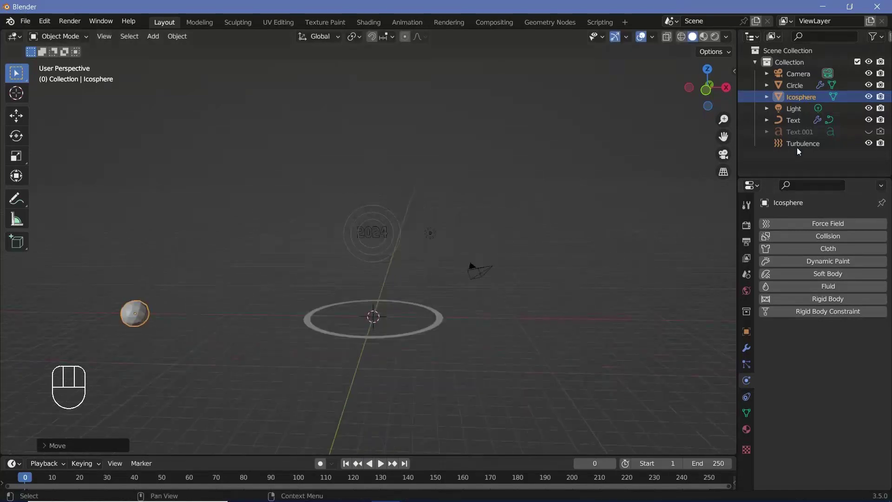
# Render the circle's particles as Icosphere instances at scale 0.01 with randomness 1, then play
pyautogui.click(438, 323)
pyautogui.click(748, 368)
pyautogui.scroll(-3)
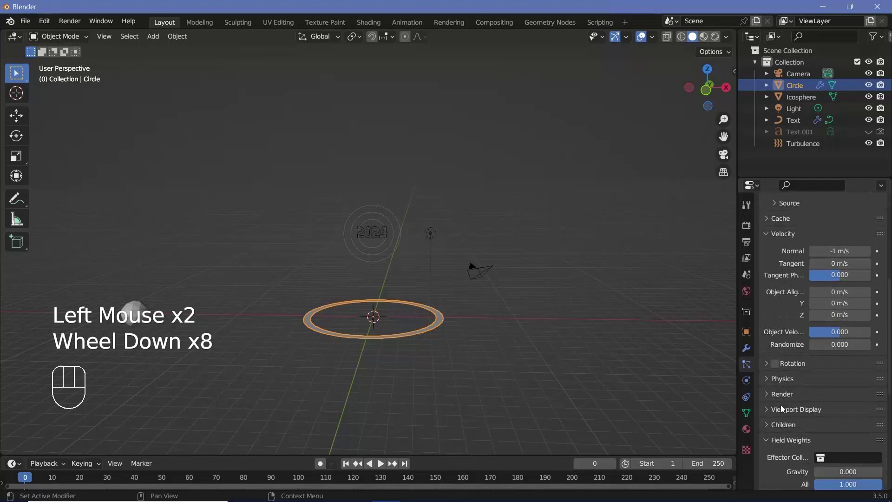
pyautogui.click(783, 397)
pyautogui.scroll(-3)
pyautogui.moveTo(839, 357); pyautogui.dragTo(802, 419)
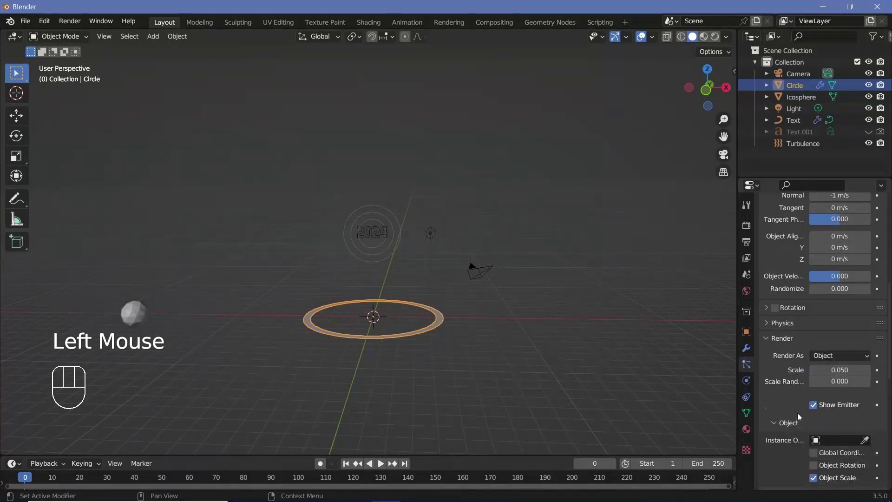
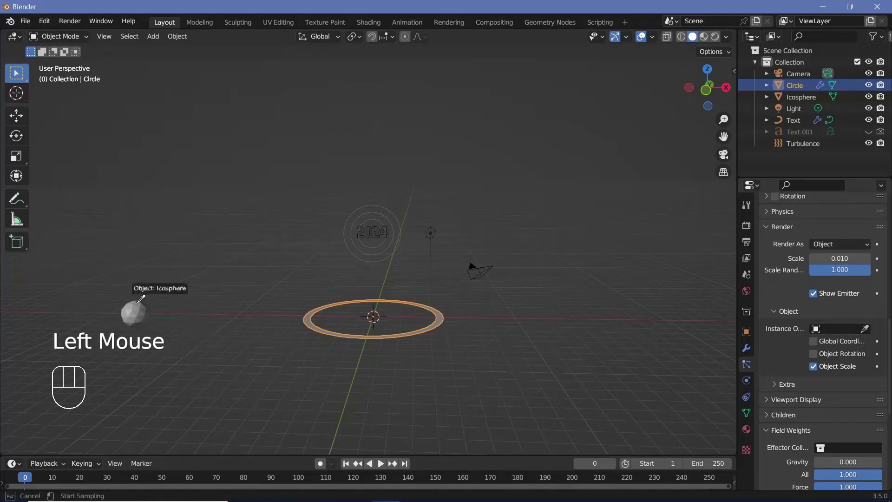
pyautogui.press('space')
pyautogui.scroll(3)
# Render the particles as the icosphere and untick Show Emitter for both render and viewport
pyautogui.moveTo(450, 325); pyautogui.dragTo(483, 399)
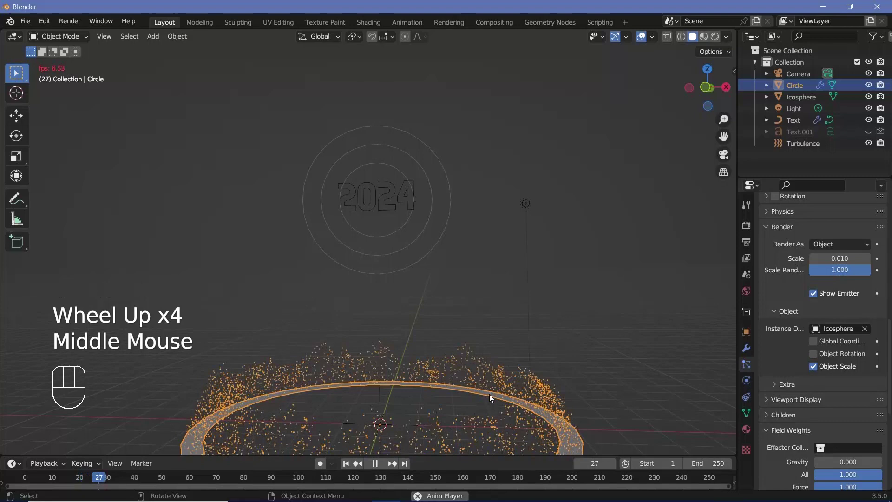
pyautogui.scroll(3)
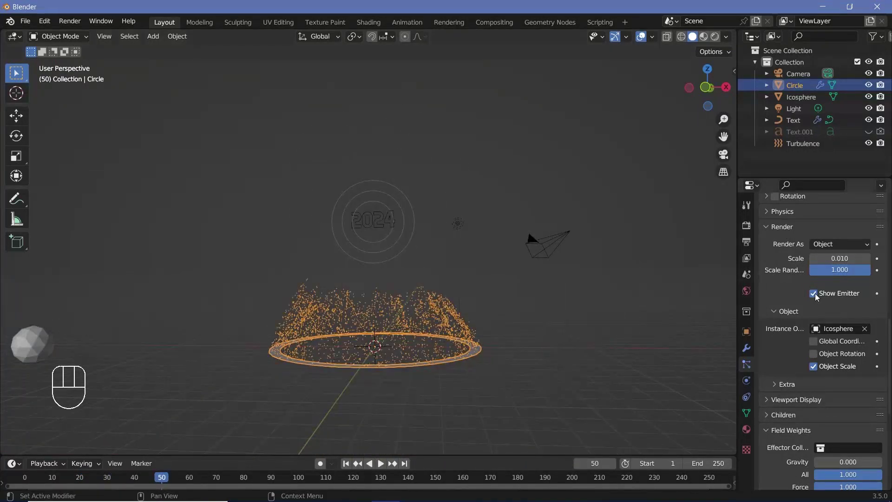
pyautogui.click(819, 296)
pyautogui.click(783, 405)
pyautogui.scroll(-3)
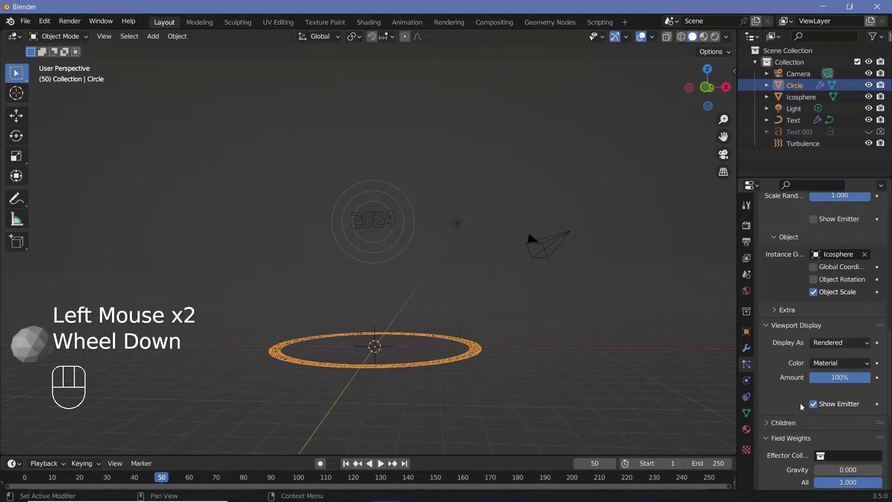
pyautogui.click(362, 324)
# Play the particle animation and orbit around the rising burst to check it
pyautogui.press('space')
pyautogui.click(28, 477)
pyautogui.scroll(3)
pyautogui.moveTo(639, 73); pyautogui.dragTo(542, 217)
pyautogui.scroll(-3)
pyautogui.click(400, 287)
pyautogui.scroll(3)
pyautogui.scroll(3)
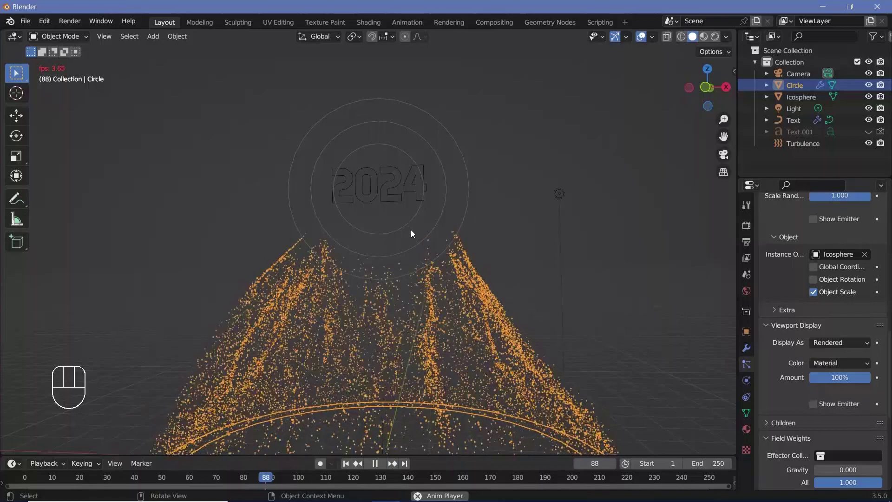
pyautogui.scroll(3)
pyautogui.scroll(3)
pyautogui.middleClick(413, 237)
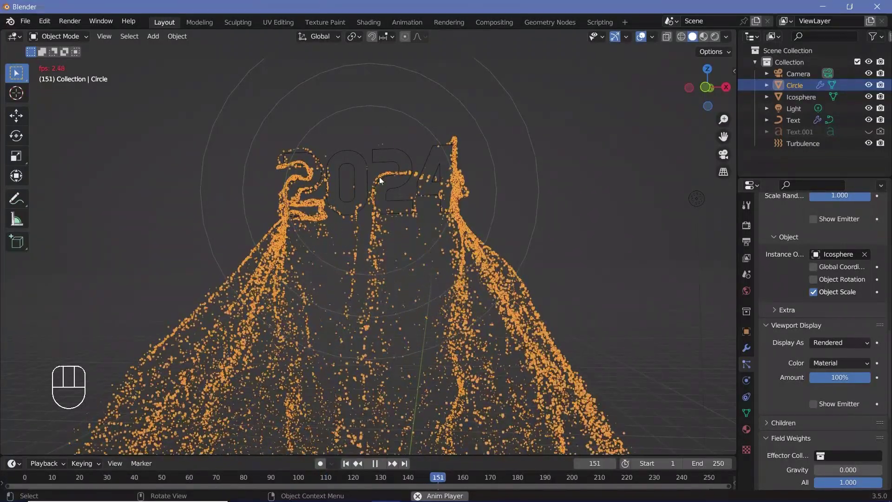
pyautogui.click(644, 38)
pyautogui.scroll(3)
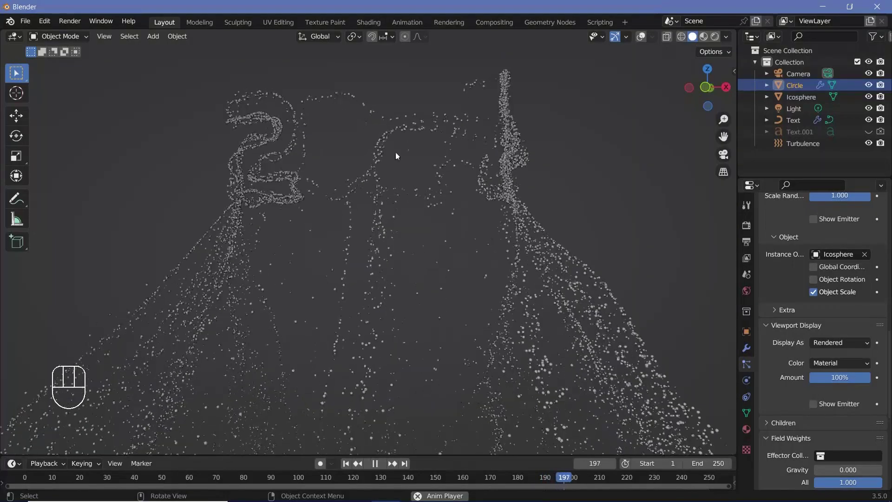
pyautogui.click(644, 35)
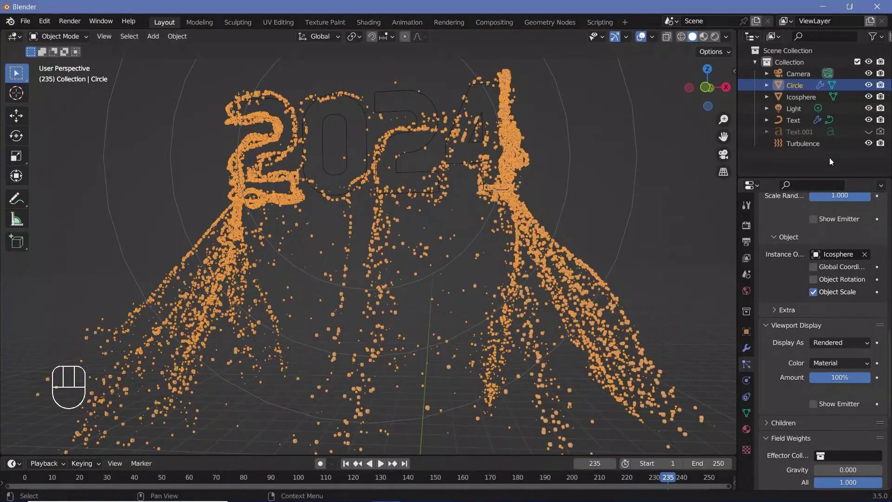
# Unhide the Text.001 copy of 2024 and convert it to a mesh
pyautogui.click(875, 135)
pyautogui.click(884, 134)
pyautogui.click(481, 102)
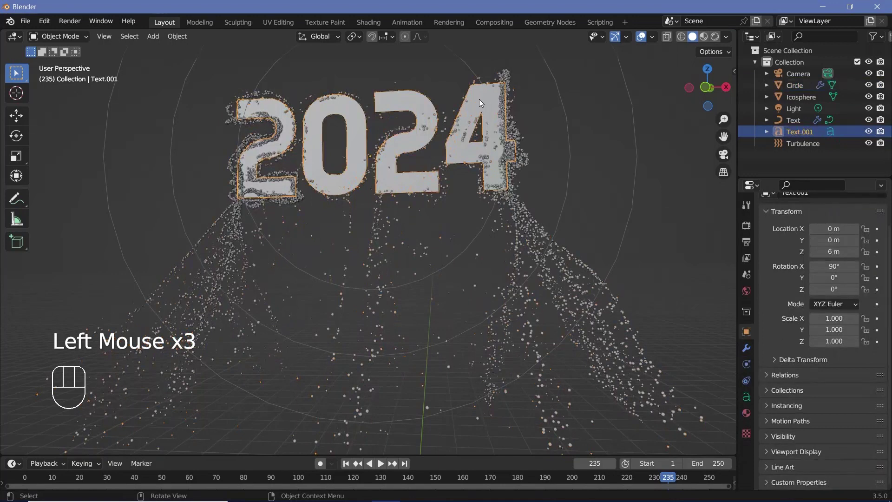
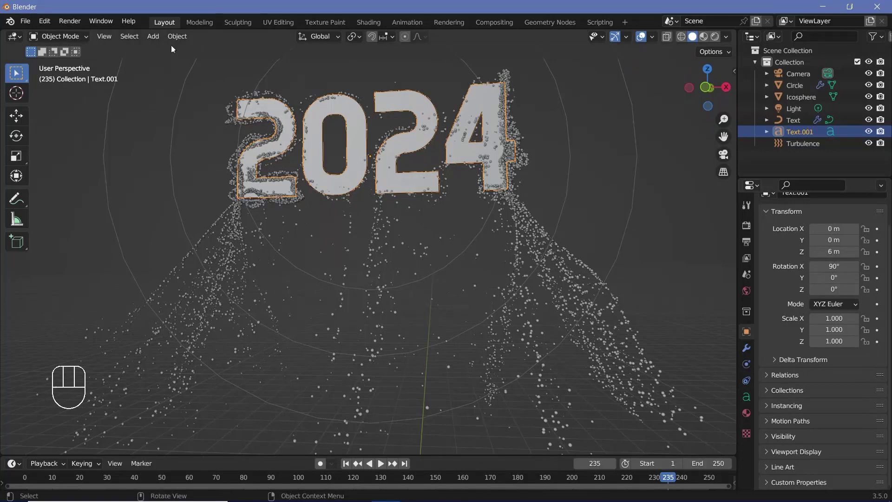
pyautogui.moveTo(177, 42); pyautogui.dragTo(305, 389)
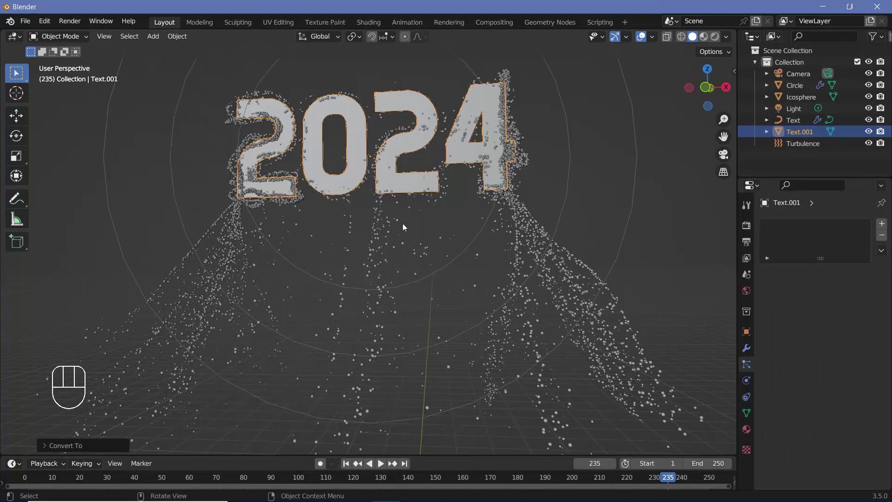
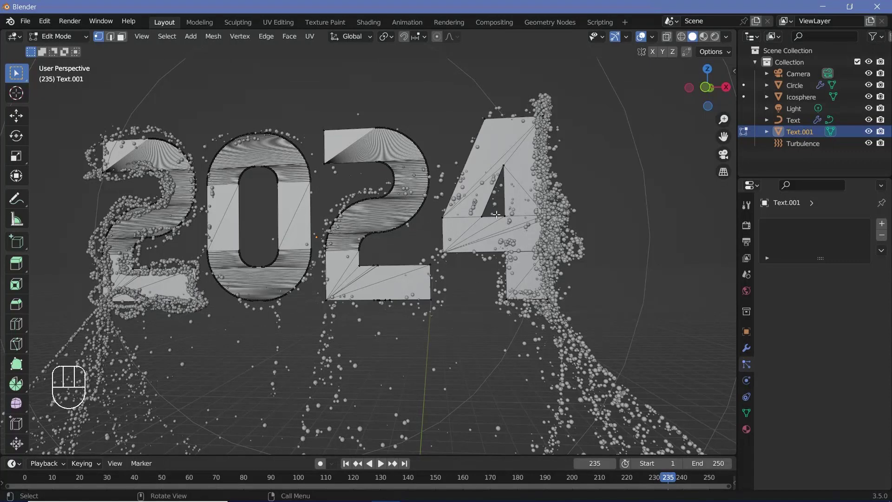
# Add a Remesh modifier in Voxel mode to the 2024 mesh and apply it
pyautogui.press('Tab')
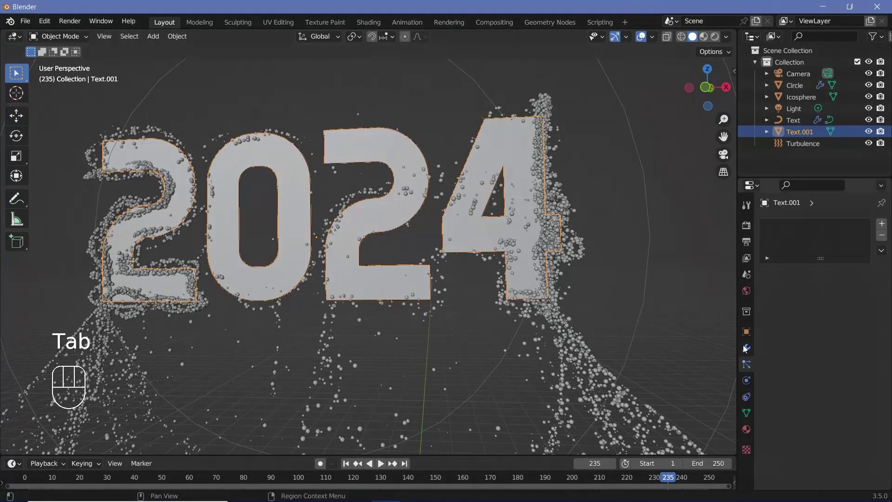
pyautogui.click(747, 348)
pyautogui.moveTo(824, 229); pyautogui.dragTo(669, 380)
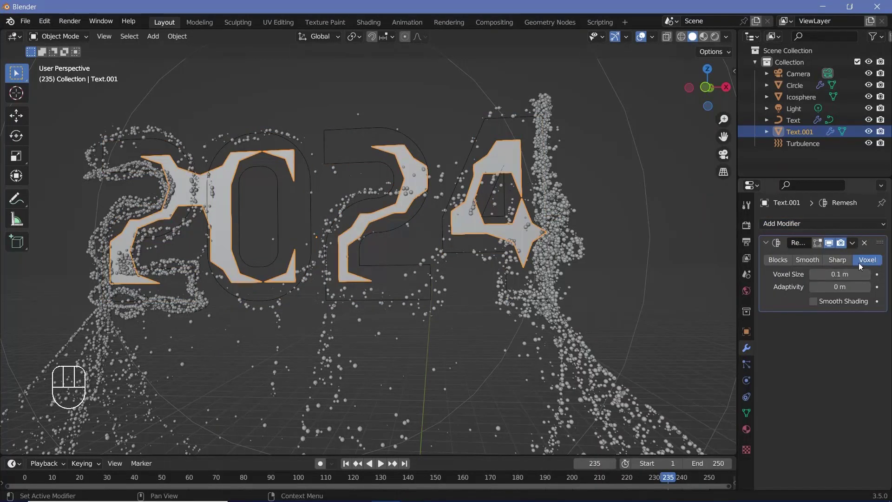
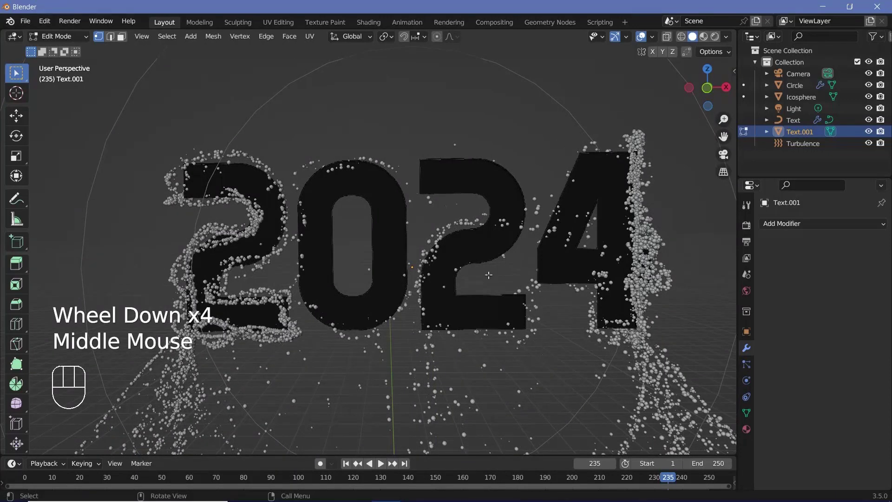
pyautogui.scroll(3)
# Add a particle system to the 2024 mesh with 25000 particles from frame 115 to 250, lifetime 200, randomness 1
pyautogui.moveTo(462, 292); pyautogui.dragTo(526, 338)
pyautogui.scroll(-3)
pyautogui.click(743, 368)
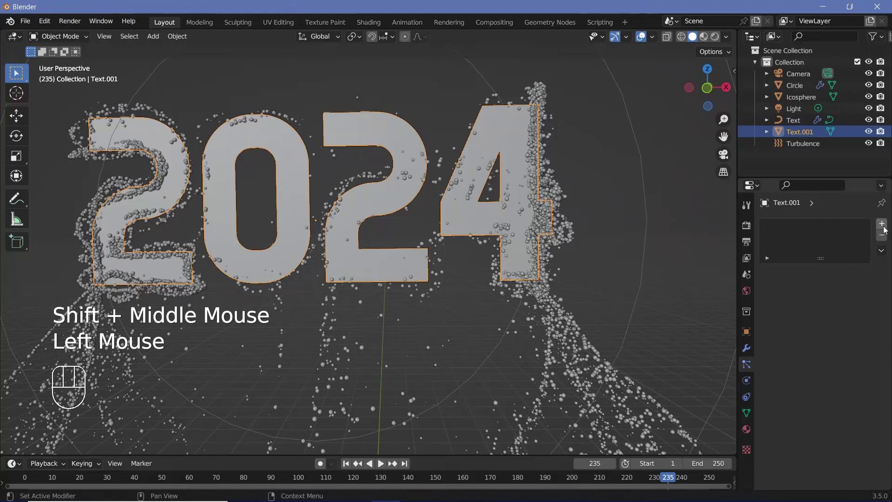
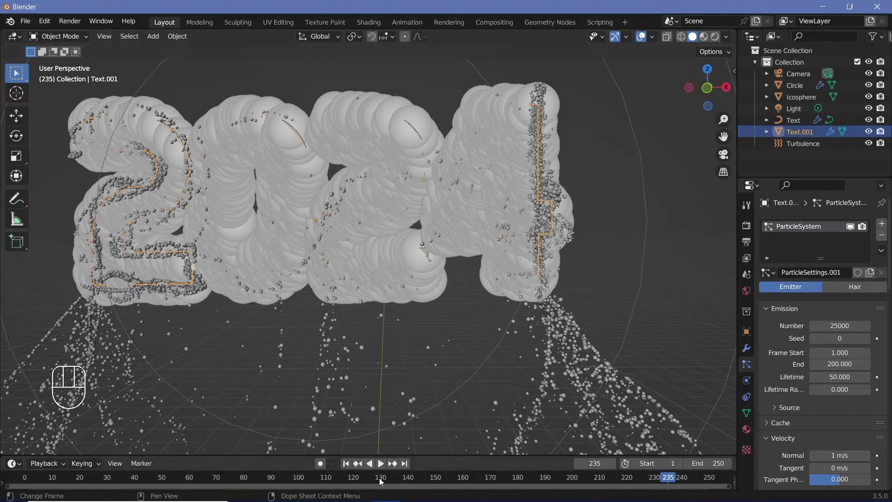
pyautogui.moveTo(329, 484); pyautogui.dragTo(351, 490)
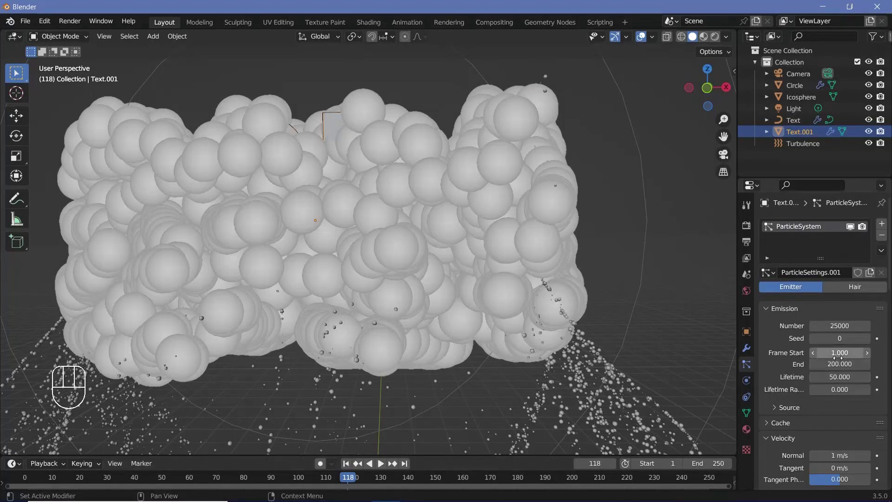
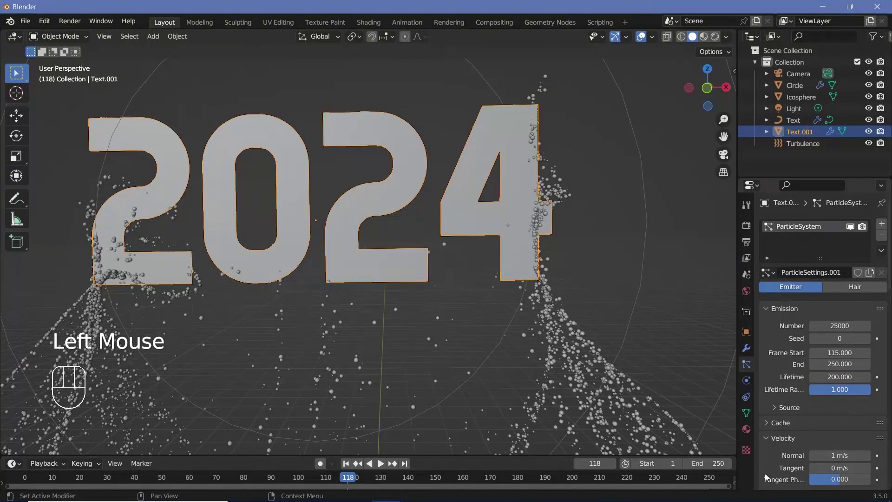
# Set the 2024 particles to lifetime 300, randomness 0 and Normal velocity 0
pyautogui.scroll(-3)
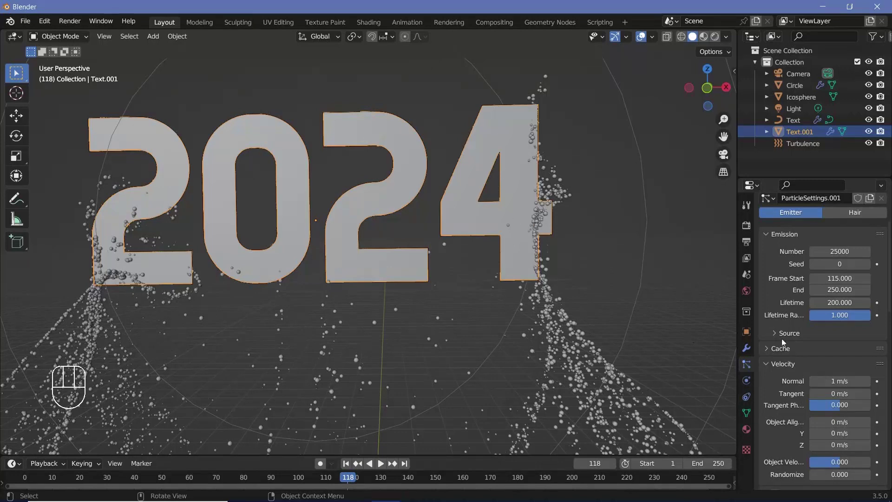
pyautogui.scroll(-3)
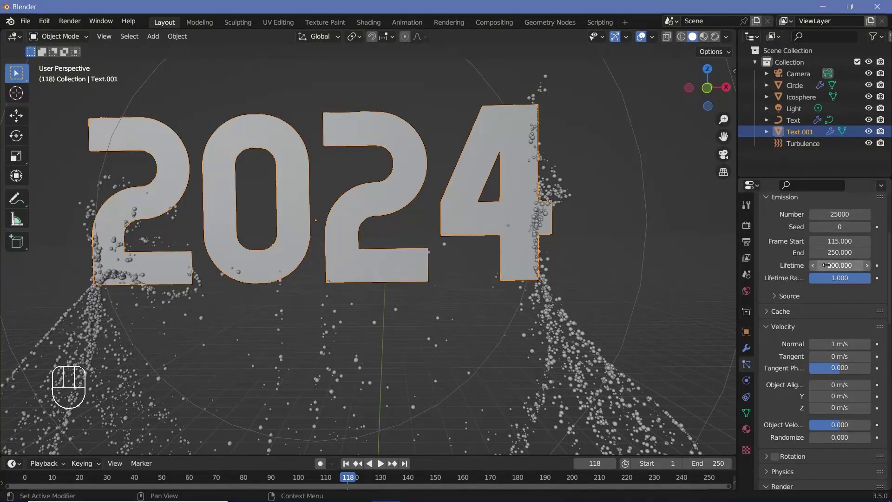
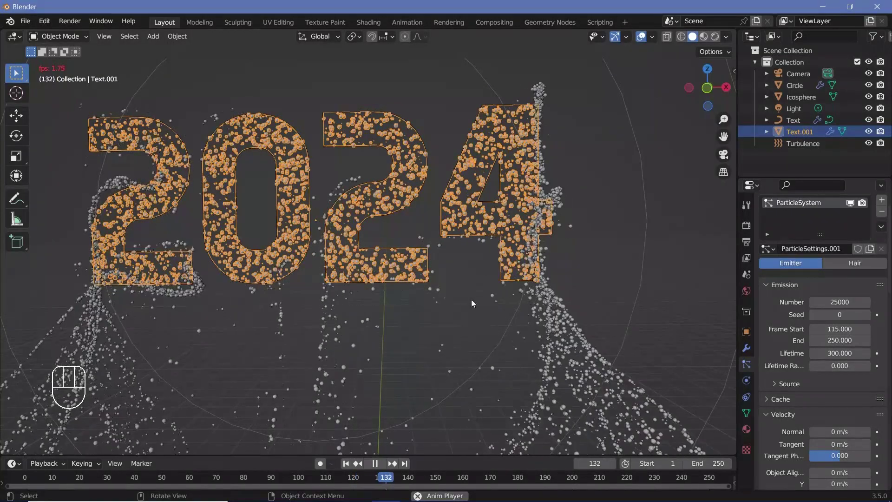
# Stop playback and zoom in across the particle-covered letters, then frame the whole 2024 again
pyautogui.press('space')
pyautogui.click(719, 42)
pyautogui.click(719, 40)
pyautogui.scroll(3)
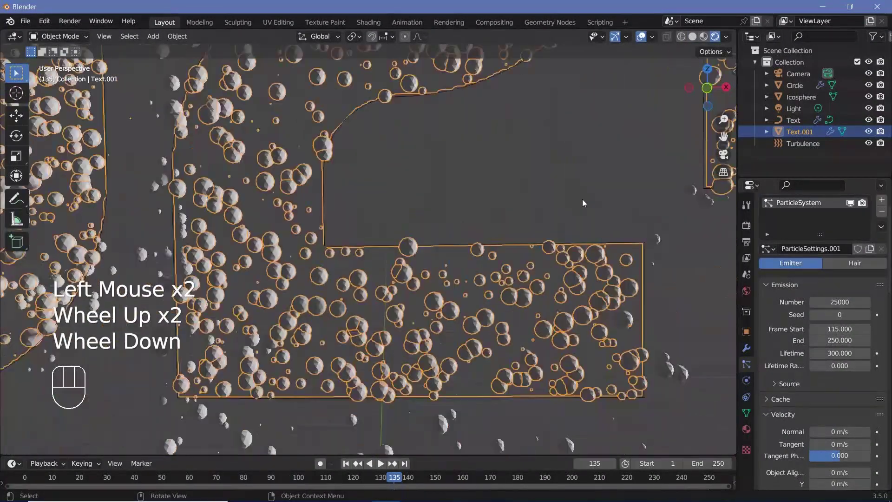
pyautogui.scroll(-3)
pyautogui.moveTo(566, 225); pyautogui.dragTo(543, 237)
pyautogui.scroll(3)
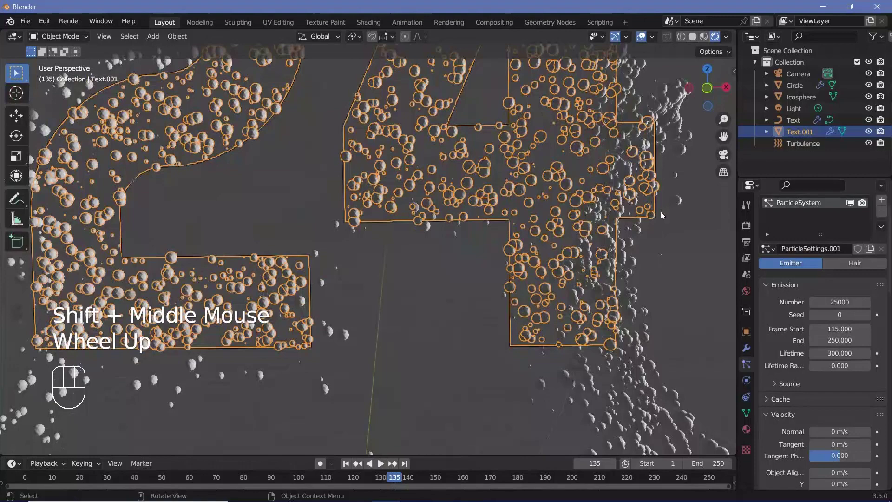
pyautogui.scroll(-3)
pyautogui.moveTo(434, 306); pyautogui.dragTo(572, 324)
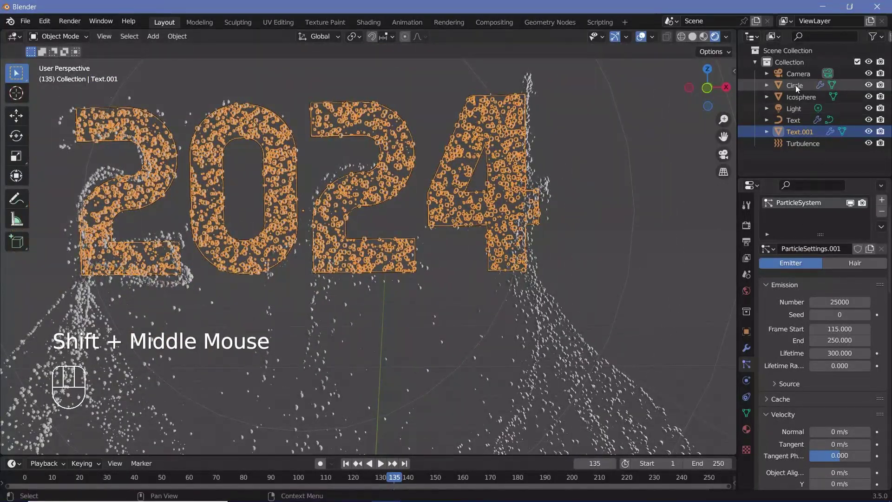
# Select the Circle emitter to reach its particle cache settings
pyautogui.click(799, 88)
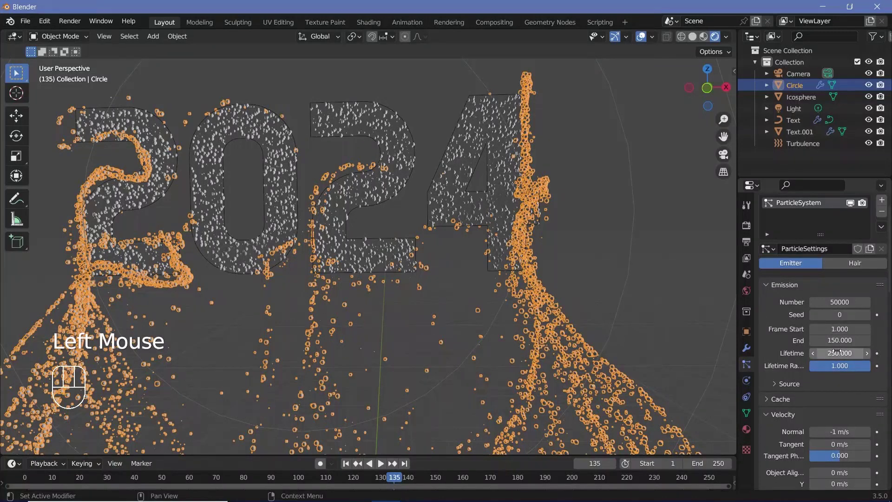
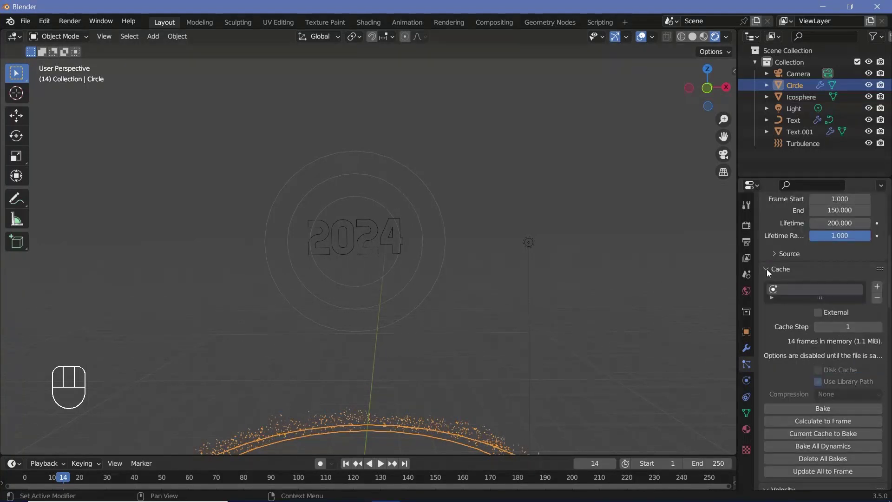
# Select Text.001, end the animation at frame 300 and output FFmpeg MPEG-4 video with H.264
pyautogui.moveTo(804, 412); pyautogui.dragTo(793, 136)
pyautogui.click(794, 137)
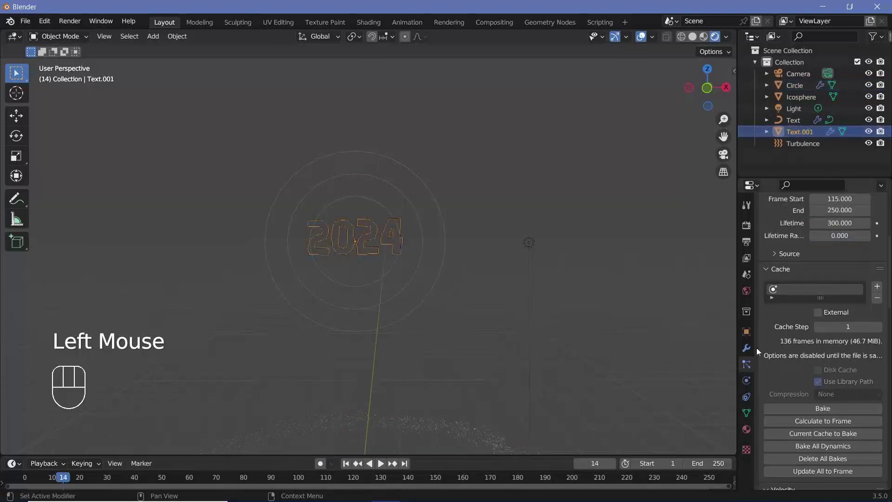
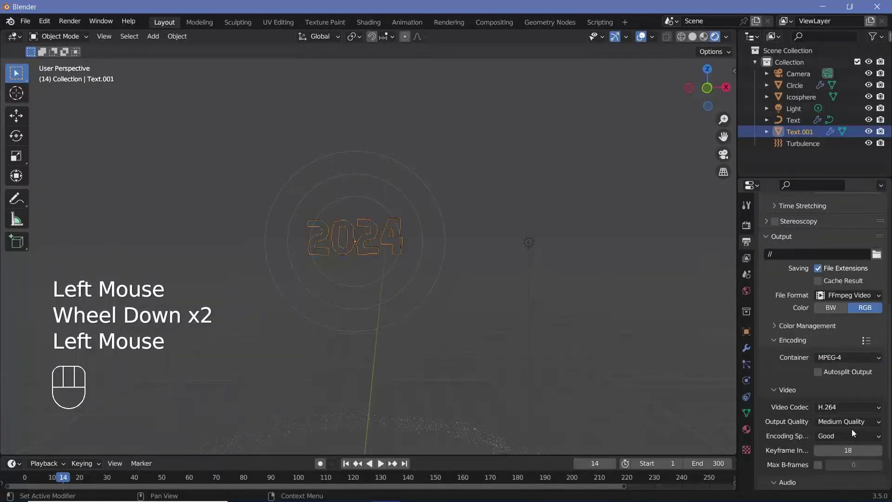
# Set output quality to Perceptually Lossless and enable Eevee Bloom
pyautogui.moveTo(851, 422); pyautogui.dragTo(783, 432)
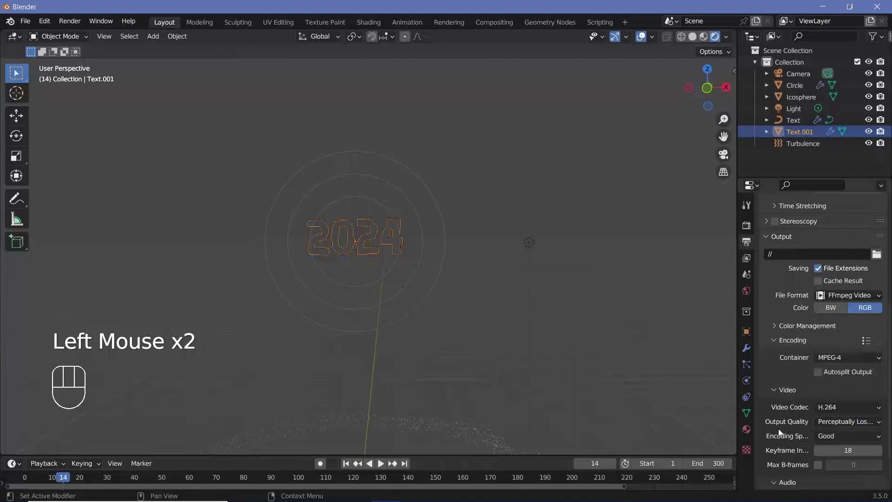
pyautogui.scroll(-3)
pyautogui.click(751, 229)
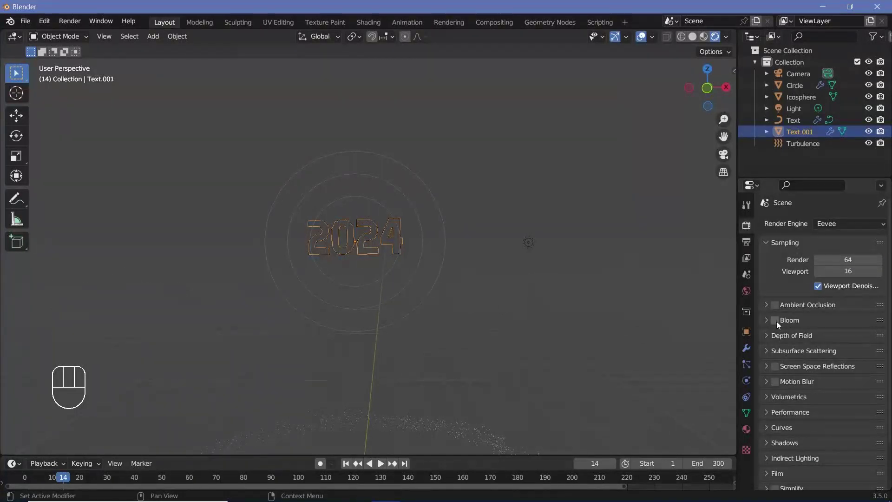
pyautogui.click(781, 324)
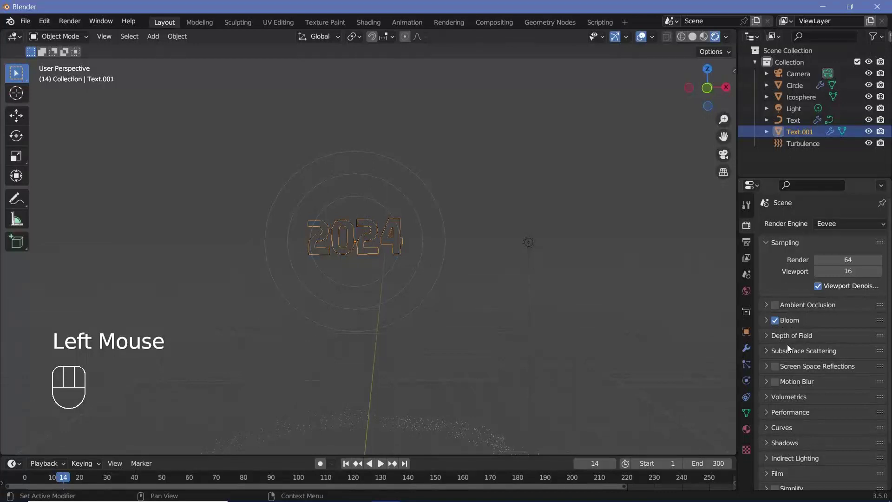
# Play the animation and zoom the viewport out to watch the glow
pyautogui.press('space')
pyautogui.scroll(3)
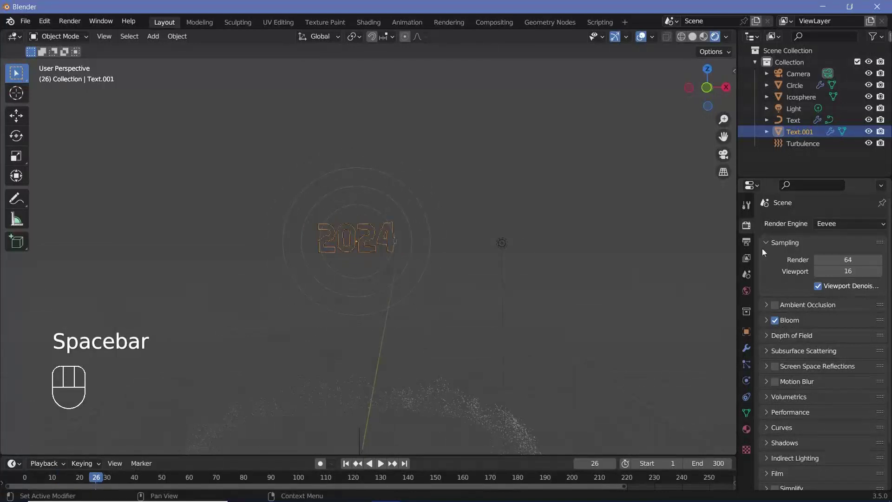
pyautogui.scroll(-3)
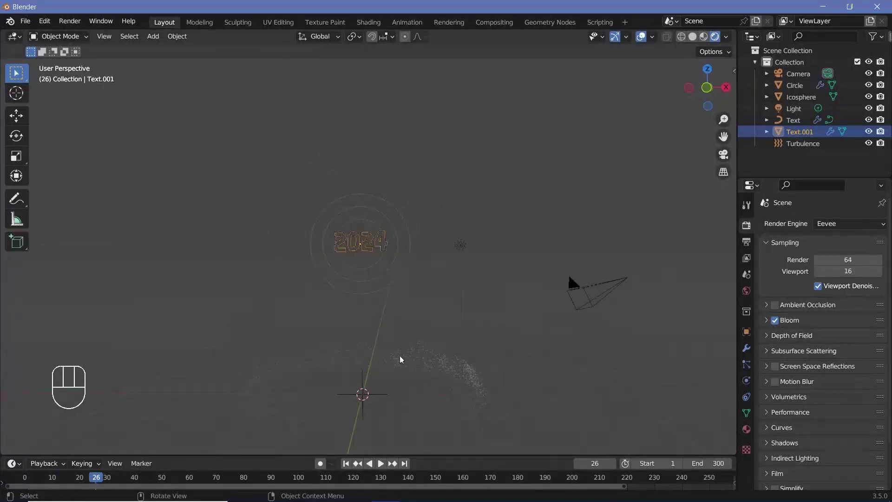
pyautogui.scroll(-3)
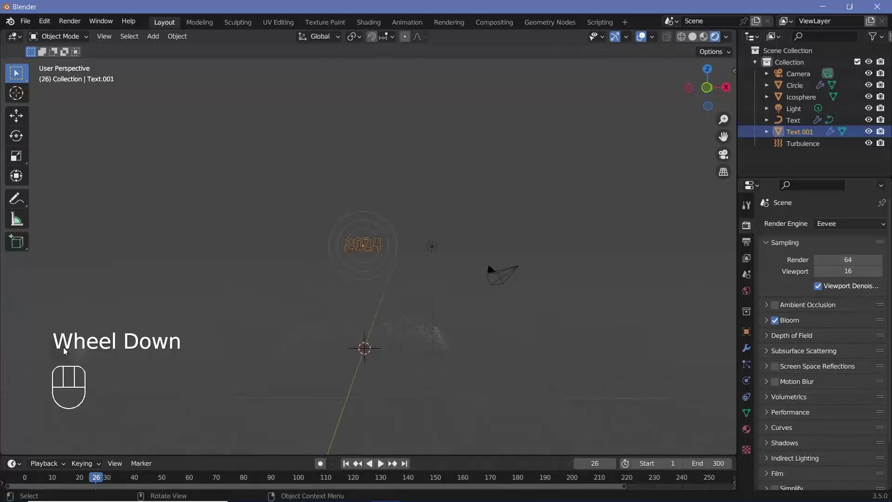
# Shade the Icosphere smooth and give it a new Emission material in pale yellow at strength 5
pyautogui.click(67, 353)
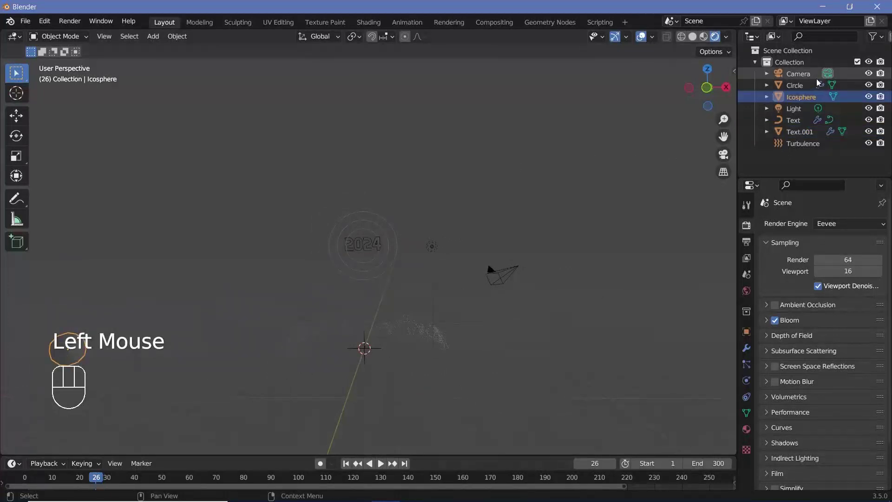
pyautogui.moveTo(186, 40); pyautogui.dragTo(648, 364)
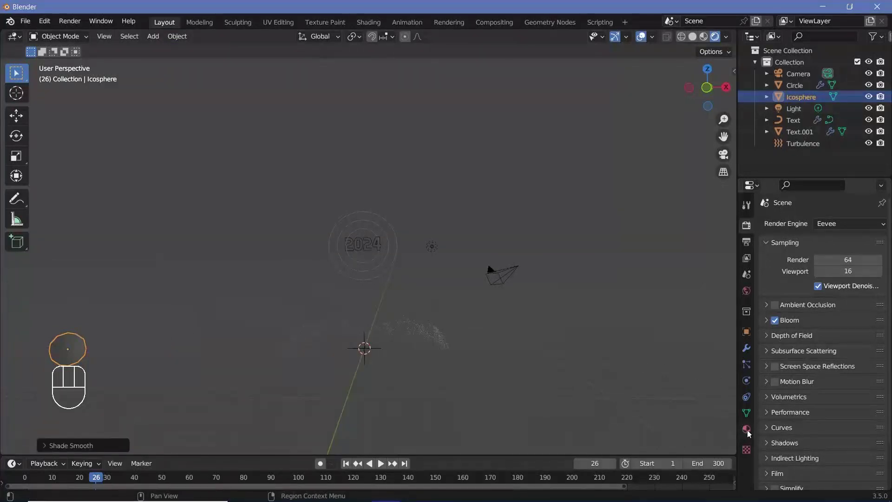
pyautogui.click(752, 432)
pyautogui.click(861, 273)
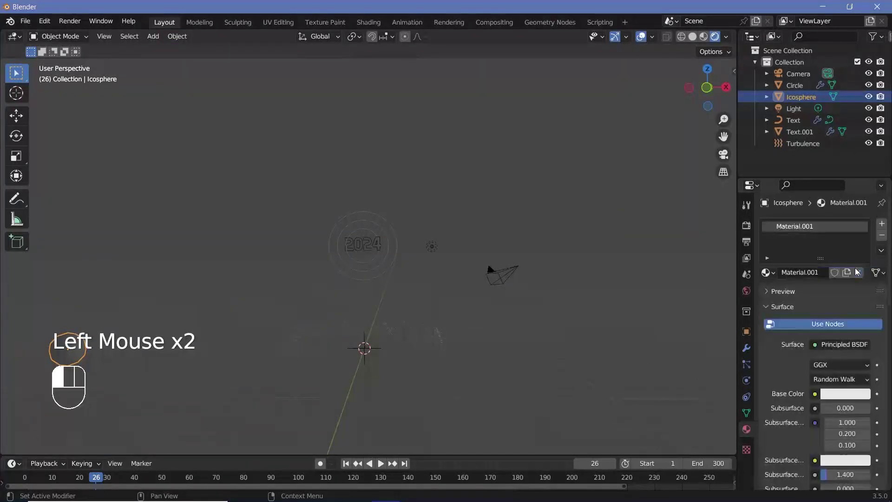
pyautogui.moveTo(820, 350); pyautogui.dragTo(819, 345)
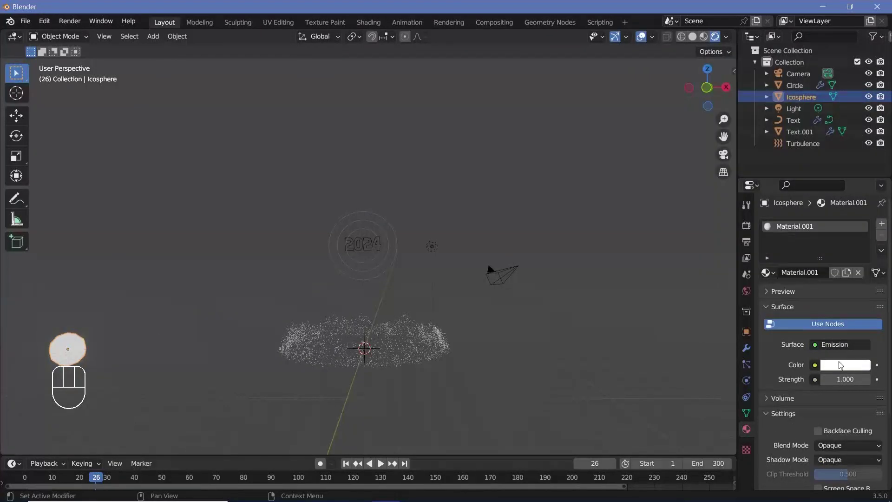
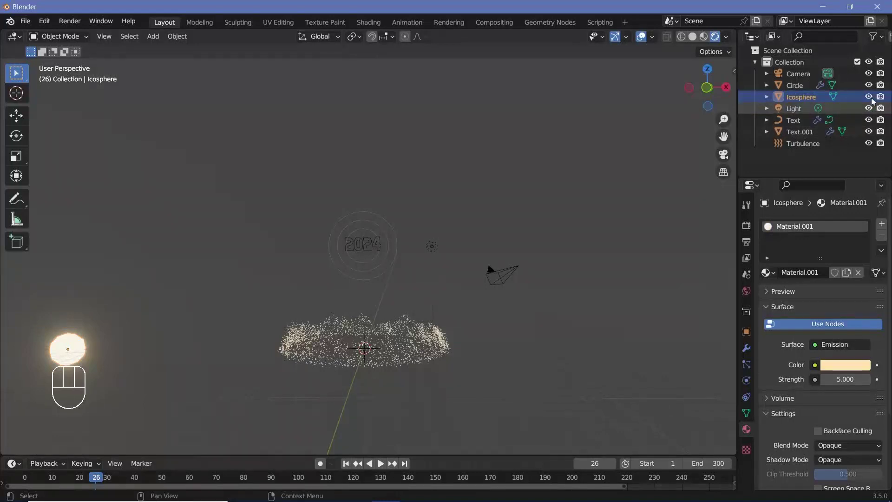
# Hide the Icosphere in the viewport, select the camera and clear its location and rotation
pyautogui.click(875, 100)
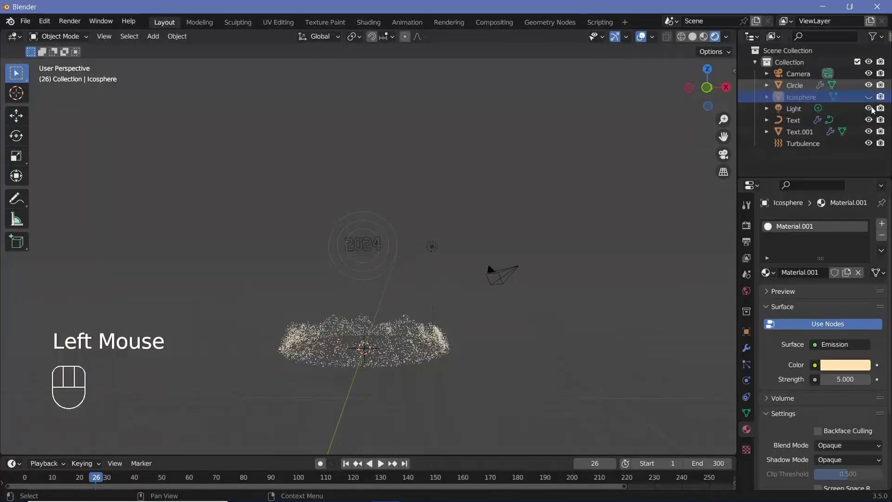
pyautogui.click(881, 98)
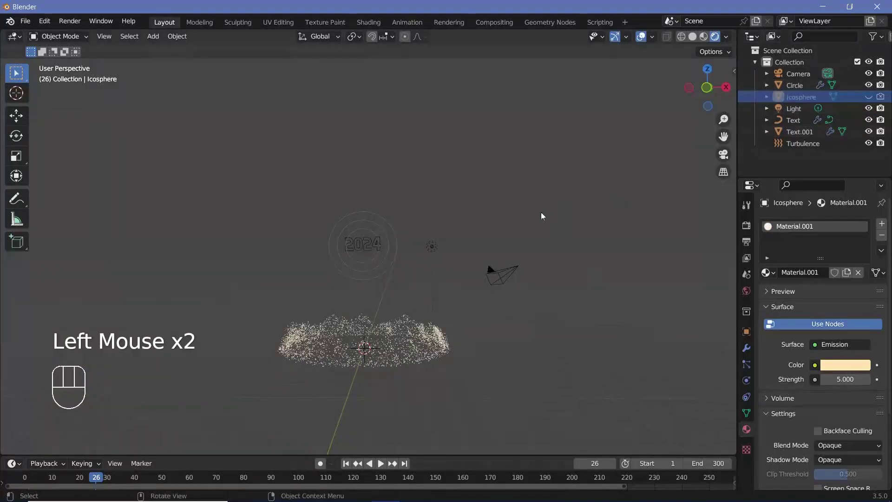
pyautogui.moveTo(506, 274); pyautogui.dragTo(503, 279)
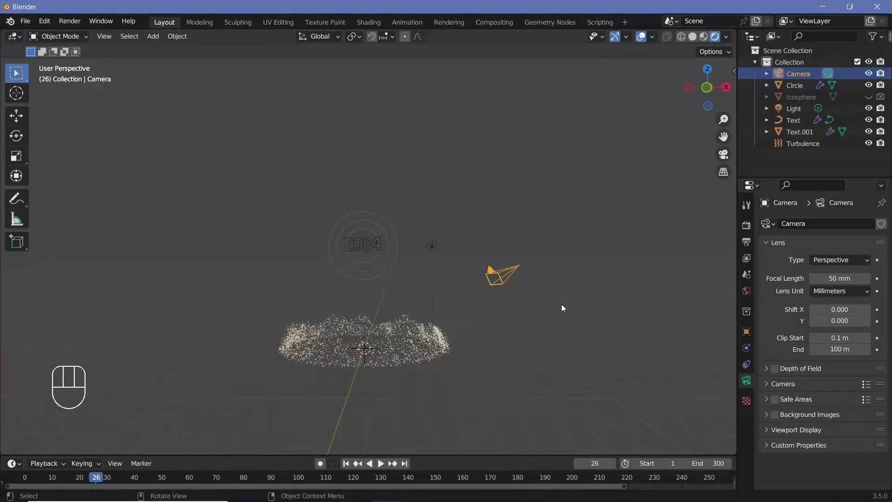
pyautogui.press('alt+g')
pyautogui.press('alt+r')
# Rotate the camera and move it 7 m along the Y axis to frame the scene
pyautogui.press('r')
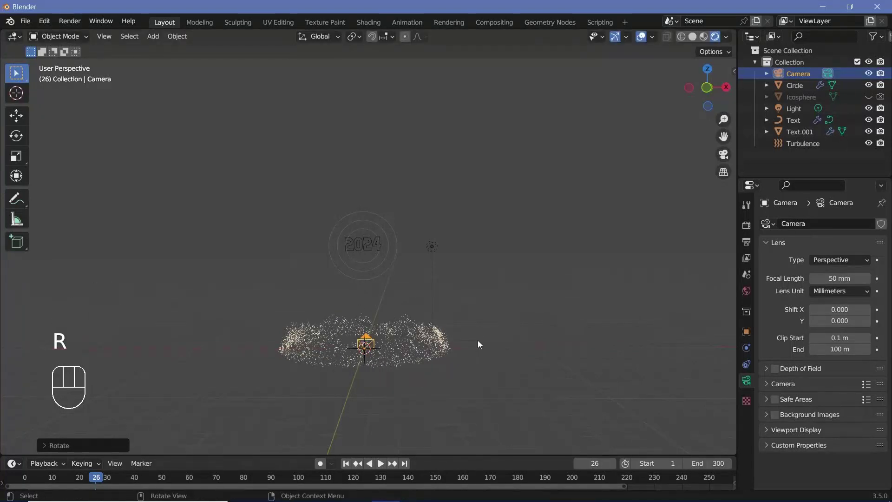
pyautogui.moveTo(419, 359); pyautogui.dragTo(431, 362)
pyautogui.press('g')
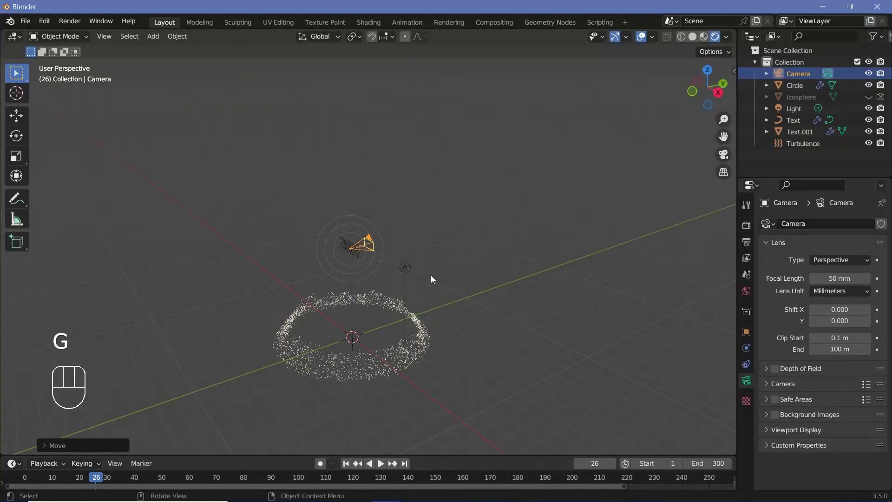
pyautogui.press('g')
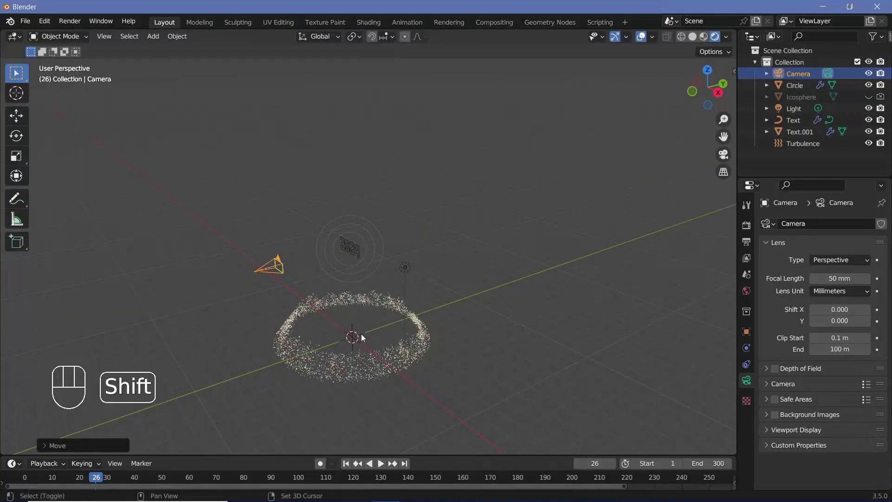
# Add an empty object at the scene origin to act as the camera pivot
pyautogui.press('shift+a')
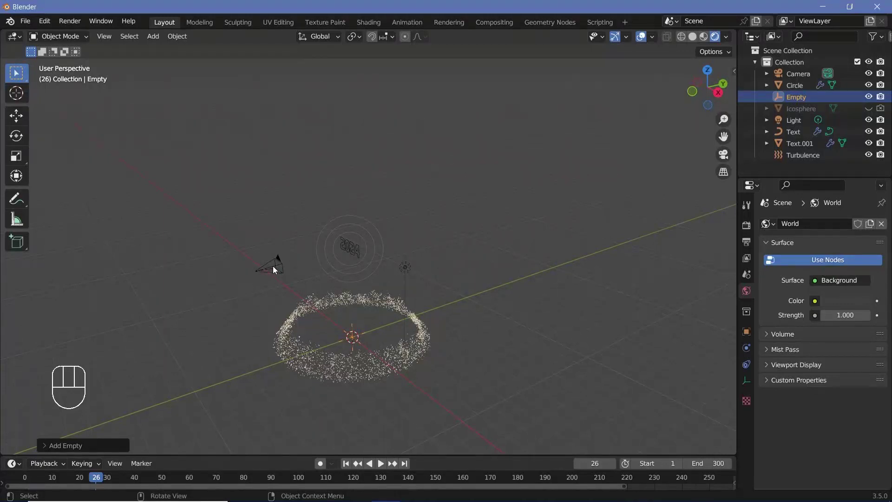
pyautogui.click(277, 268)
pyautogui.press('KP_0')
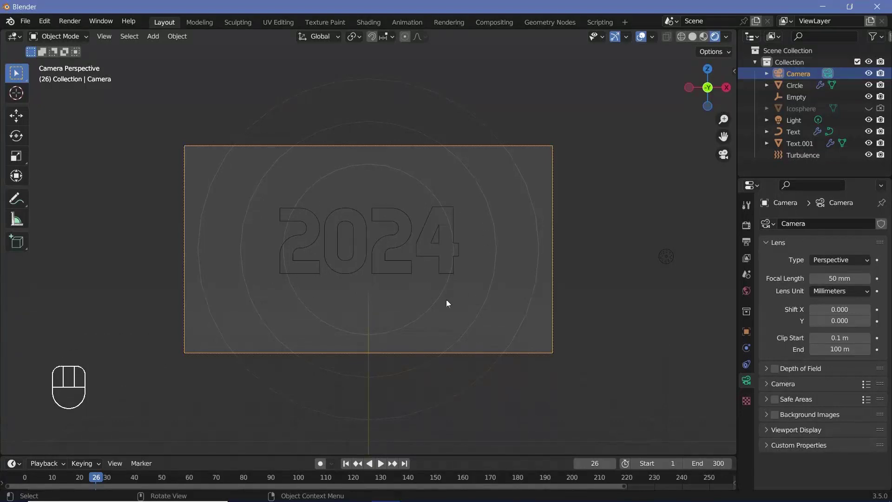
pyautogui.press('g')
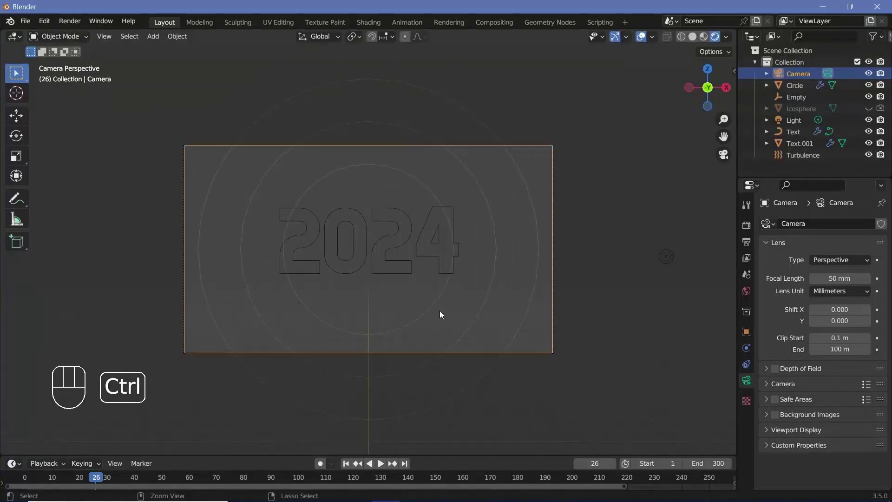
# Parent the camera to the empty so it follows the empty's motion
pyautogui.press('KP_0')
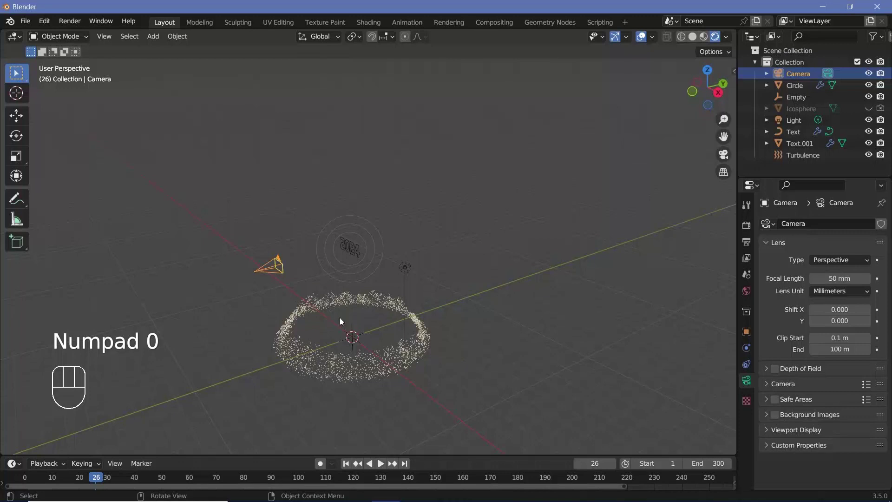
pyautogui.click(356, 332)
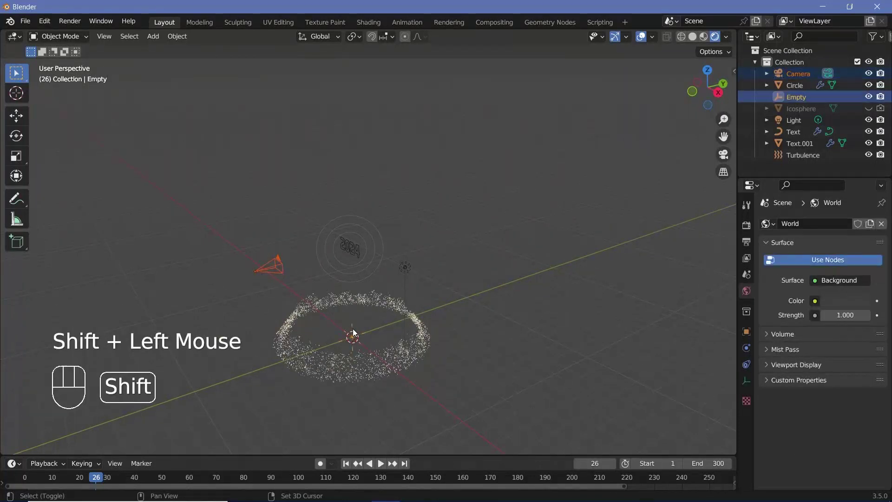
pyautogui.press('ctrl+p')
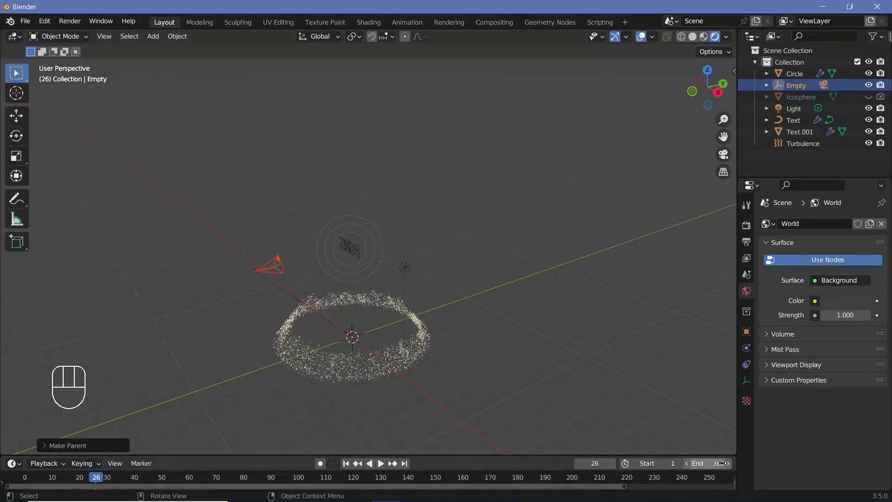
# Keyframe the camera's current position at frame 260
pyautogui.scroll(-3)
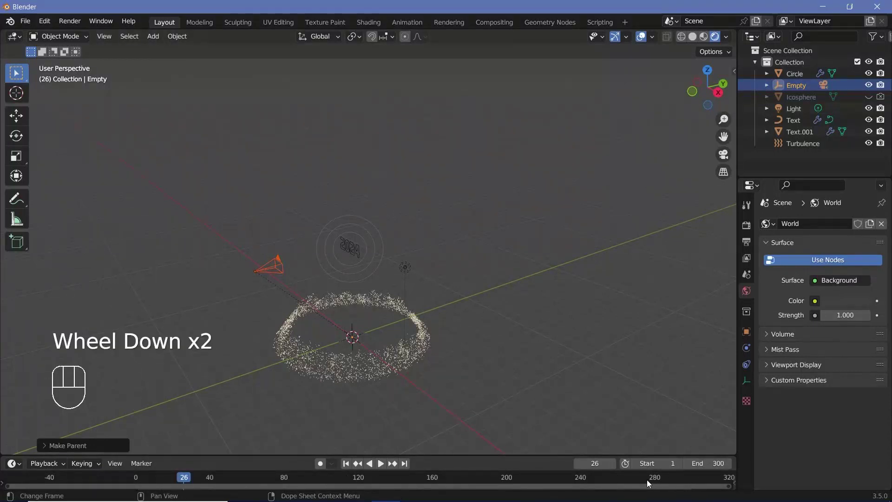
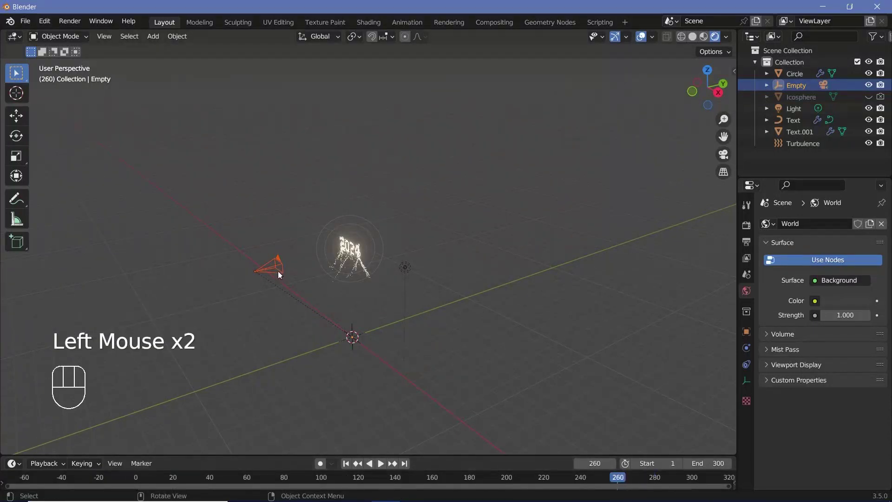
pyautogui.moveTo(279, 269); pyautogui.dragTo(315, 265)
pyautogui.press('i')
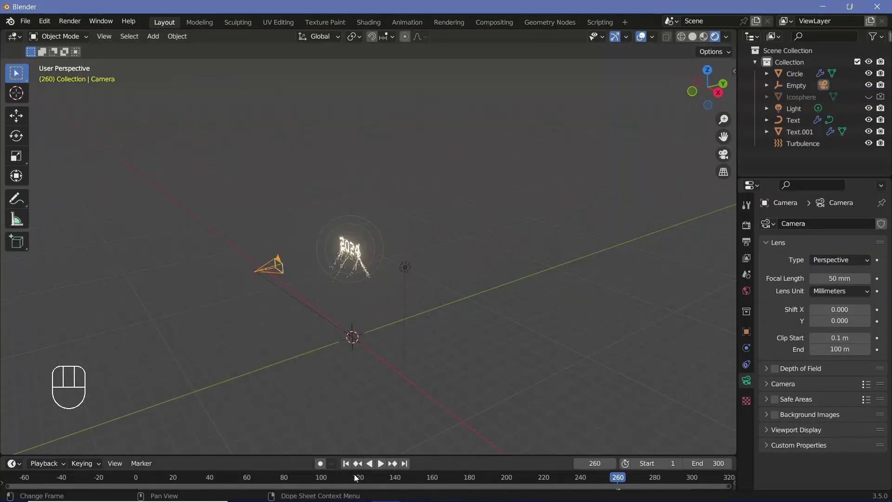
# Move the camera vertically at frame 0, keyframe it there, and play back the motion
pyautogui.click(139, 482)
pyautogui.press('g')
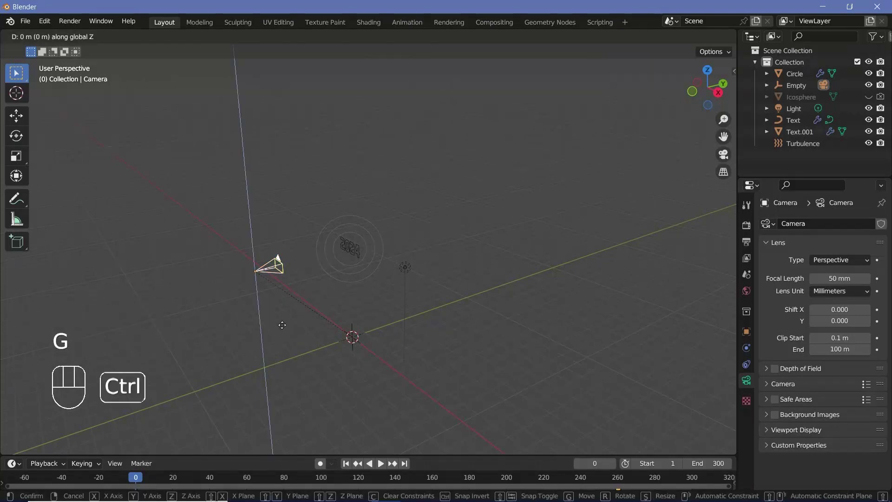
pyautogui.scroll(3)
pyautogui.middleClick(291, 342)
pyautogui.scroll(-3)
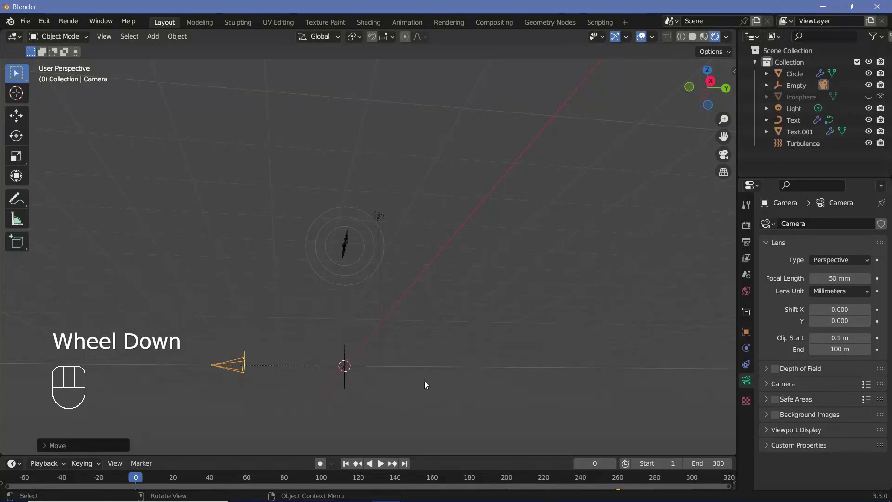
pyautogui.press('i')
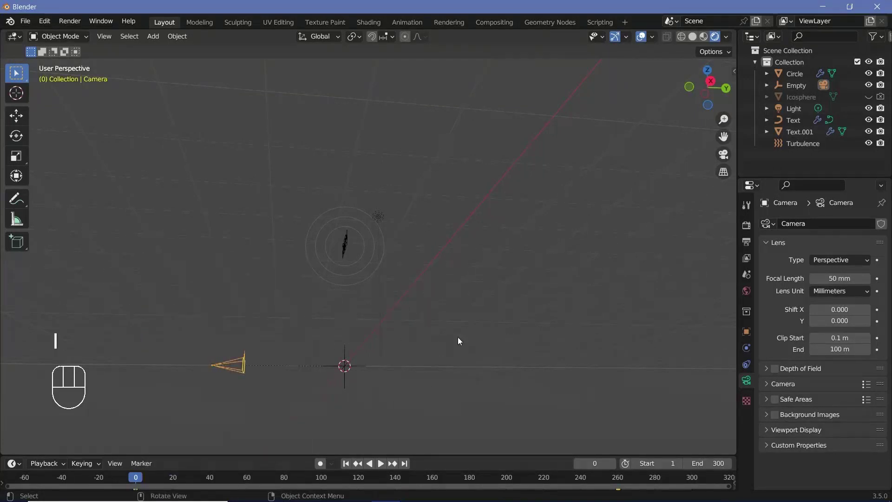
pyautogui.press('space')
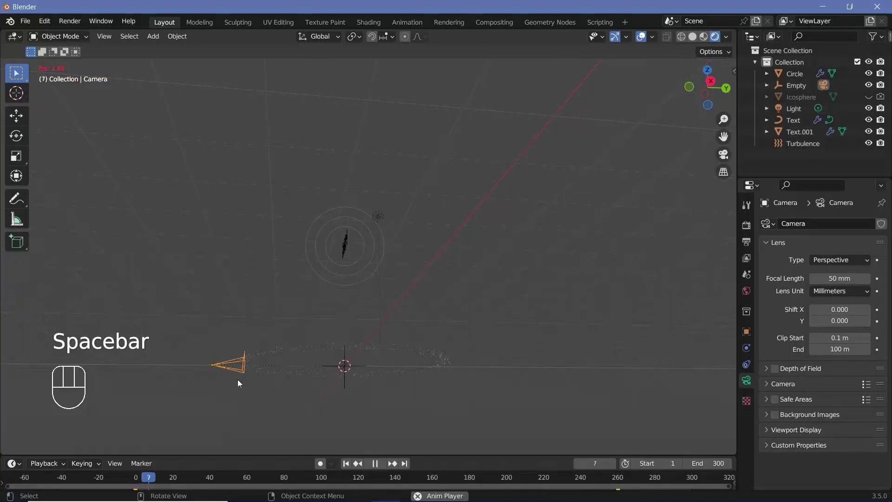
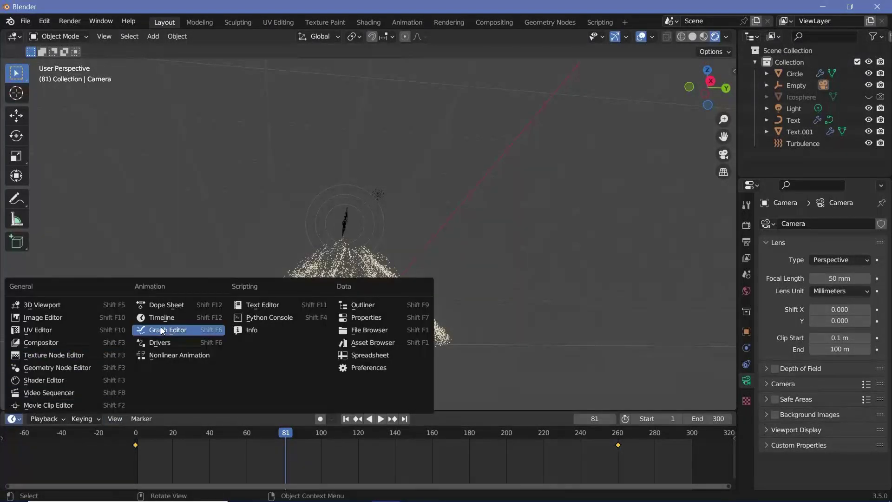
# Switch the bottom area to the Graph Editor and select the camera's Z Location curve
pyautogui.click(164, 330)
pyautogui.scroll(-3)
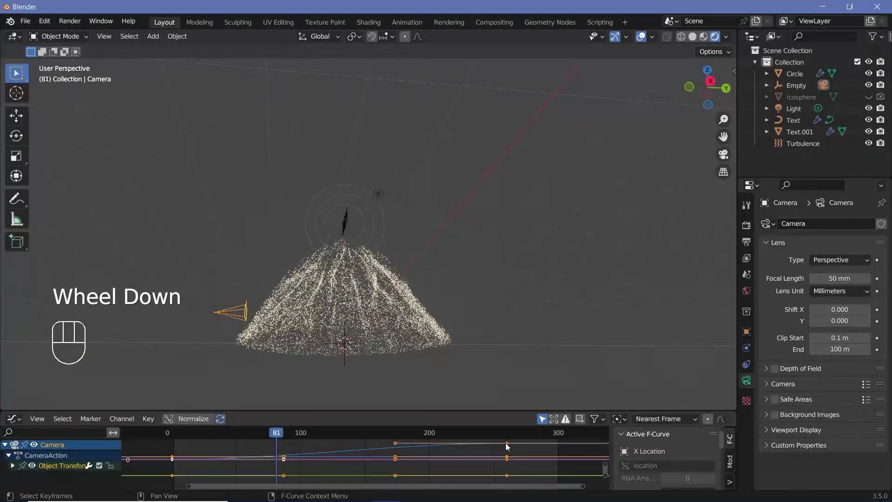
pyautogui.click(500, 448)
# Scale the Z Location keyframes for smoother easing and preview through the camera
pyautogui.scroll(-3)
pyautogui.scroll(-3)
pyautogui.press('s')
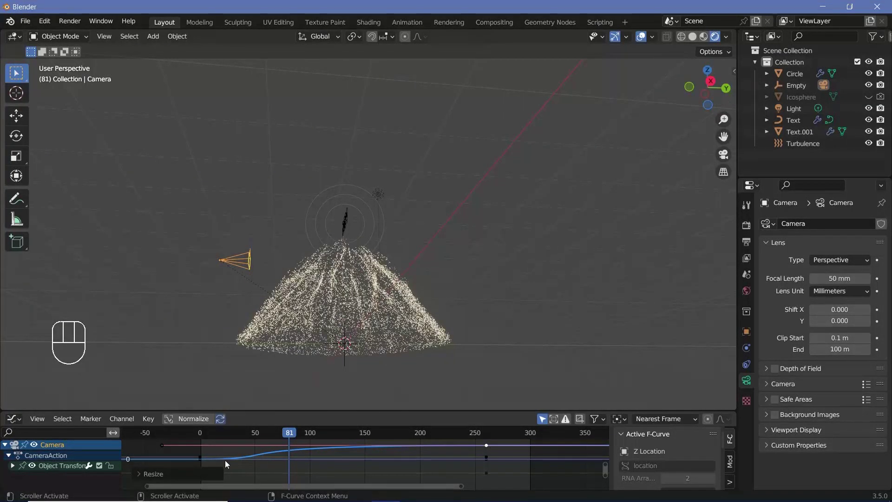
pyautogui.press('space')
pyautogui.press('KP_0')
pyautogui.press('space')
pyautogui.press('space')
pyautogui.press('KP_0')
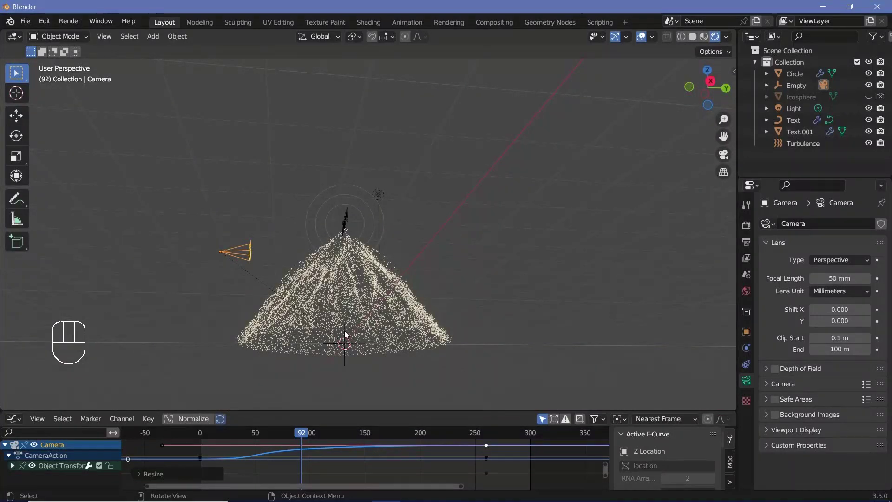
# Keyframe the empty's starting rotation at frame 0
pyautogui.click(348, 333)
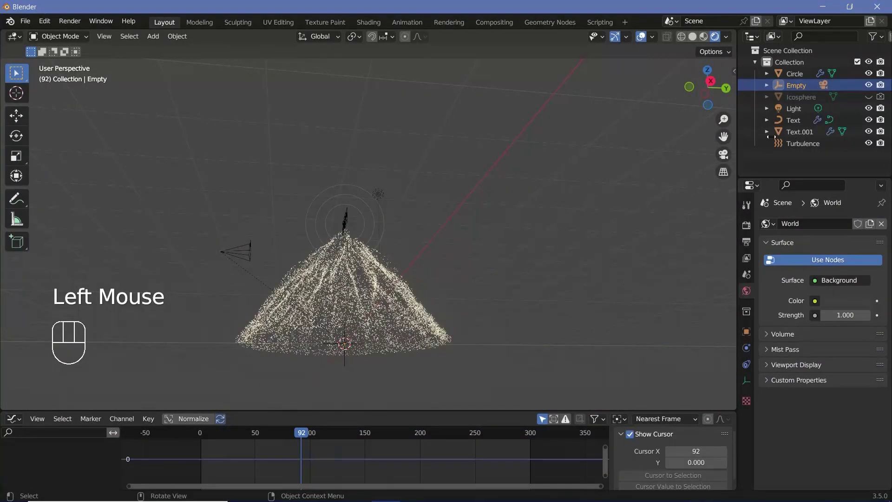
pyautogui.click(811, 89)
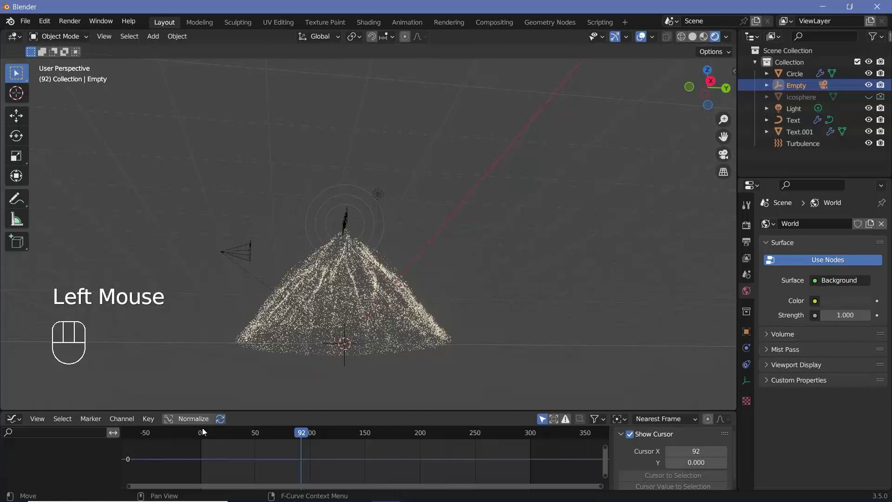
pyautogui.moveTo(278, 427); pyautogui.dragTo(373, 344)
pyautogui.press('i')
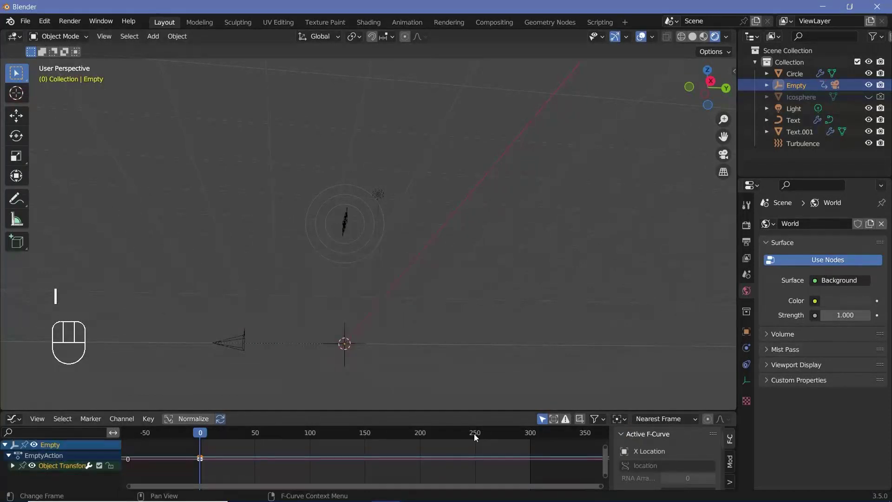
# Rotate the empty 360° around Z at frame 250, keyframe it, and preview the orbit through the camera
pyautogui.click(478, 435)
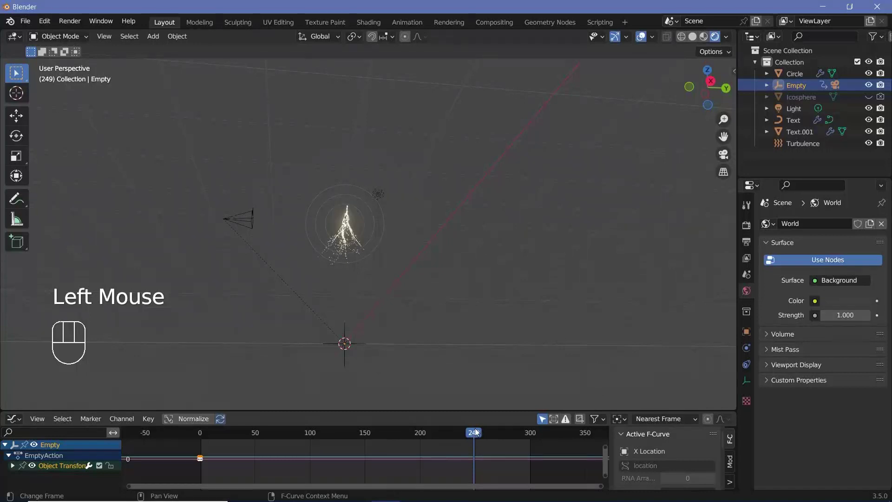
pyautogui.press('Right')
pyautogui.press('r')
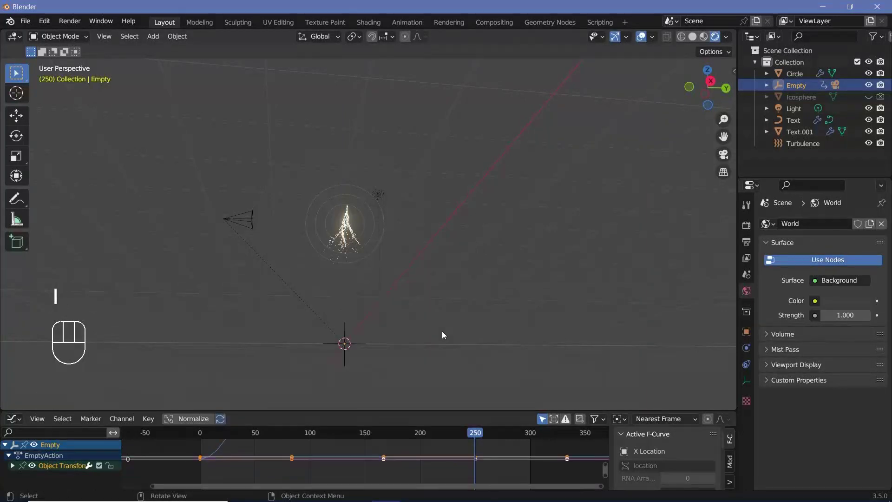
pyautogui.click(327, 430)
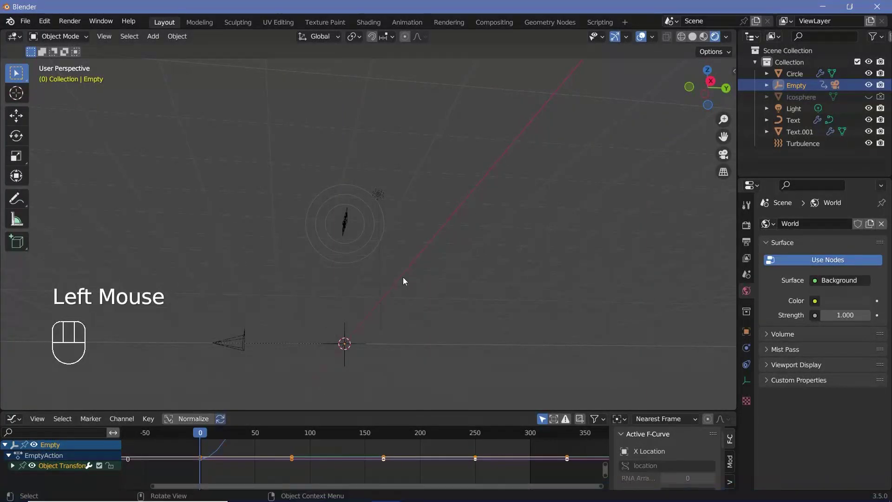
pyautogui.press('space')
pyautogui.press('KP_0')
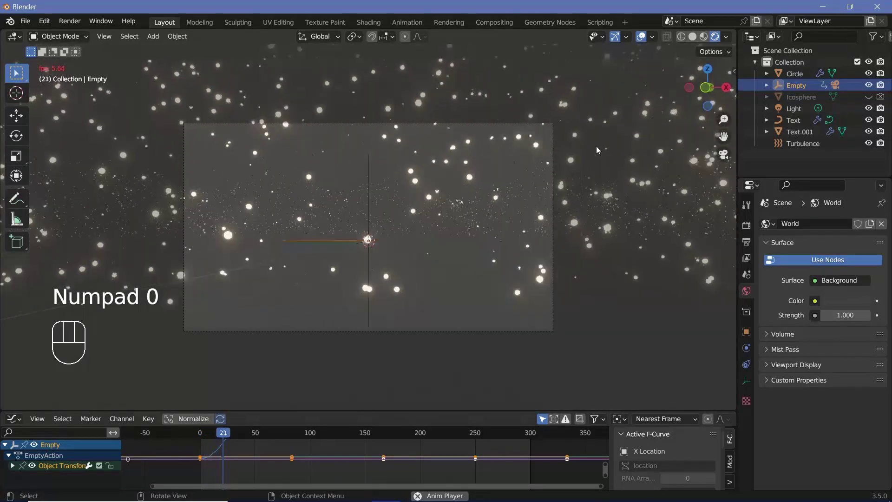
# Set the camera's Passepartout to 1.0 so everything outside the frame is fully dark
pyautogui.press('space')
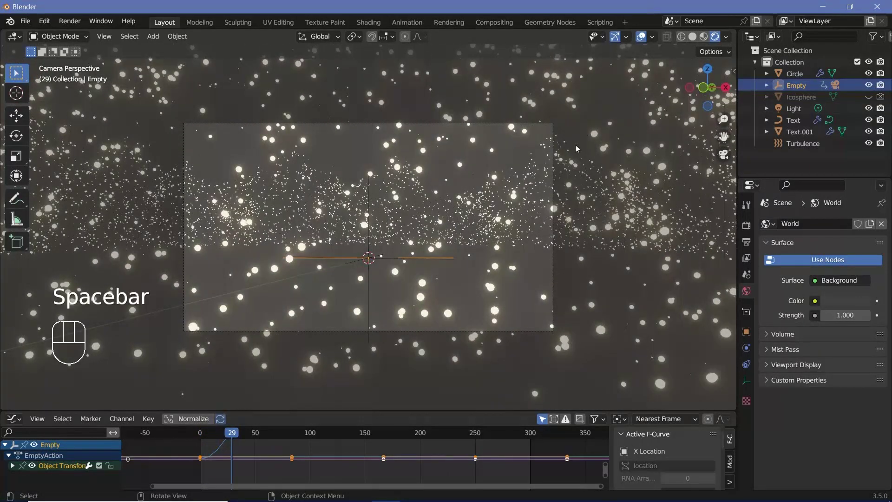
pyautogui.click(556, 260)
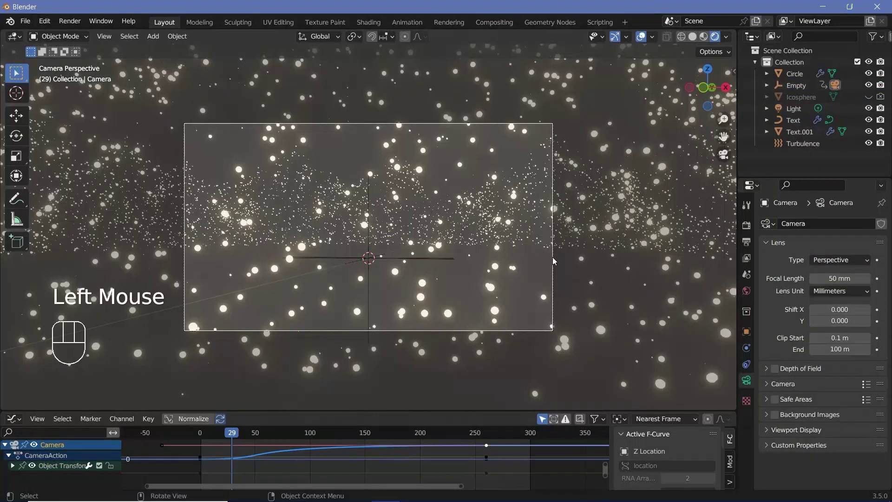
pyautogui.click(784, 432)
pyautogui.scroll(-3)
pyautogui.click(614, 296)
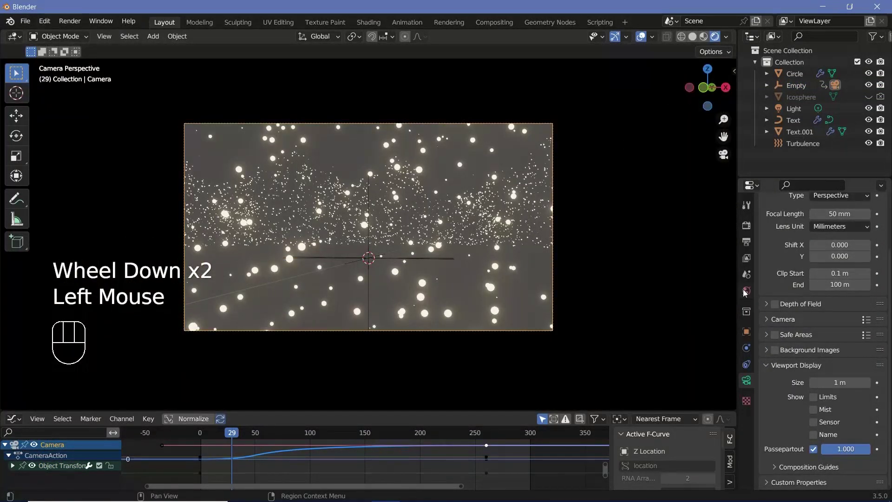
# Set the World background colour value to 0 for a black backdrop and replay the animation
pyautogui.click(747, 291)
pyautogui.click(837, 302)
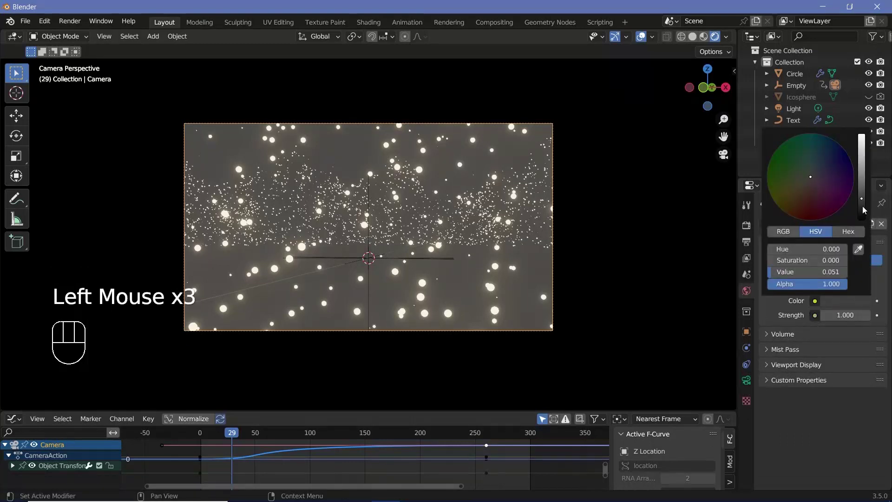
pyautogui.click(647, 40)
pyautogui.press('space')
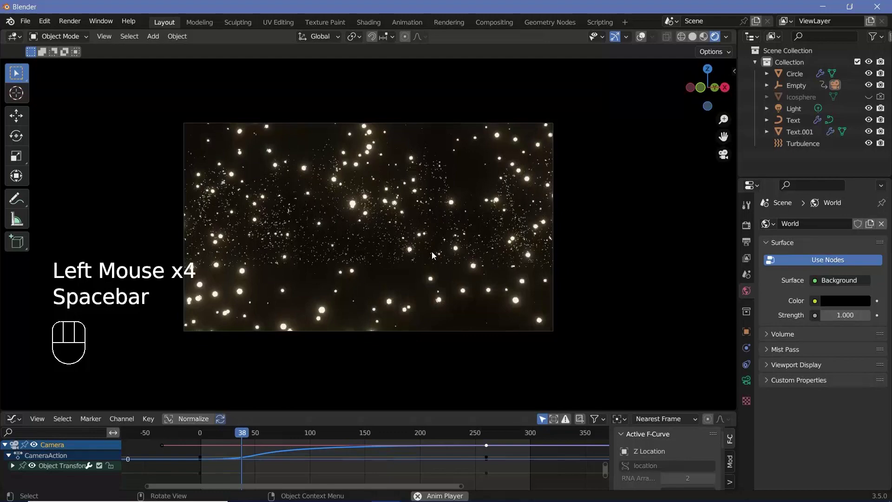